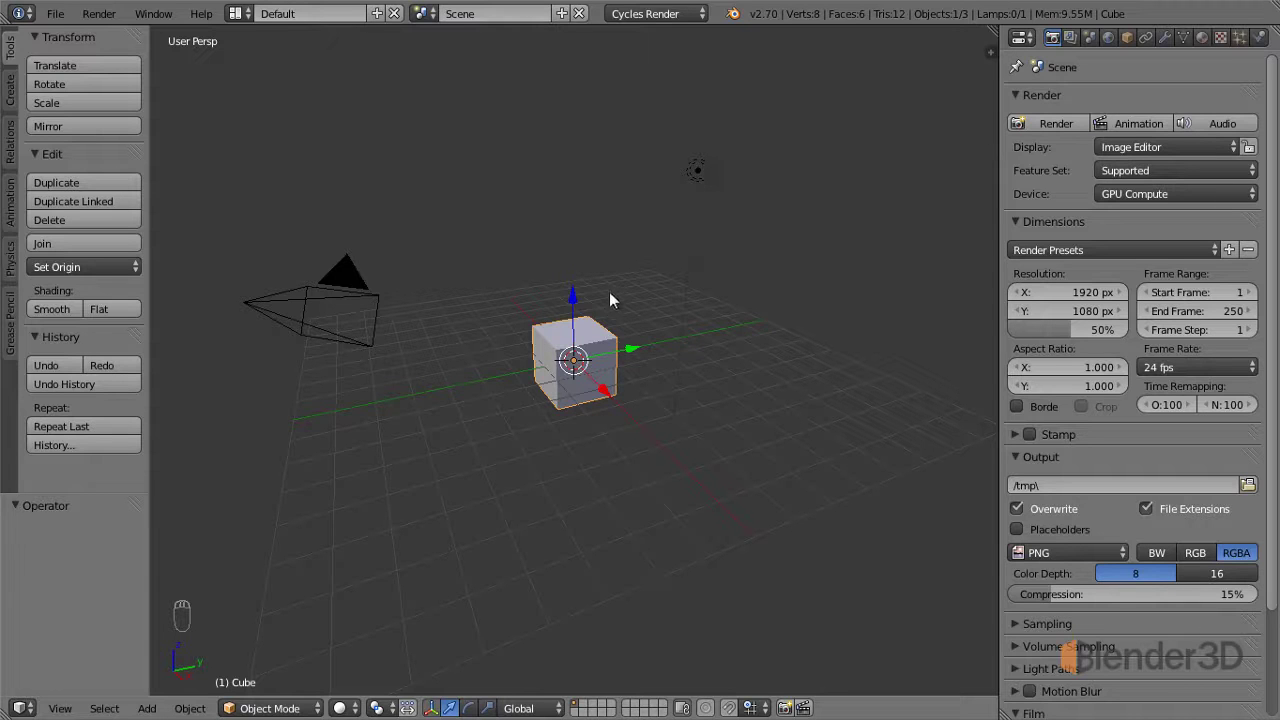
Delete the camera and lamp, leaving only the cube selected.
drag(359, 276, 582, 360)
key(x)
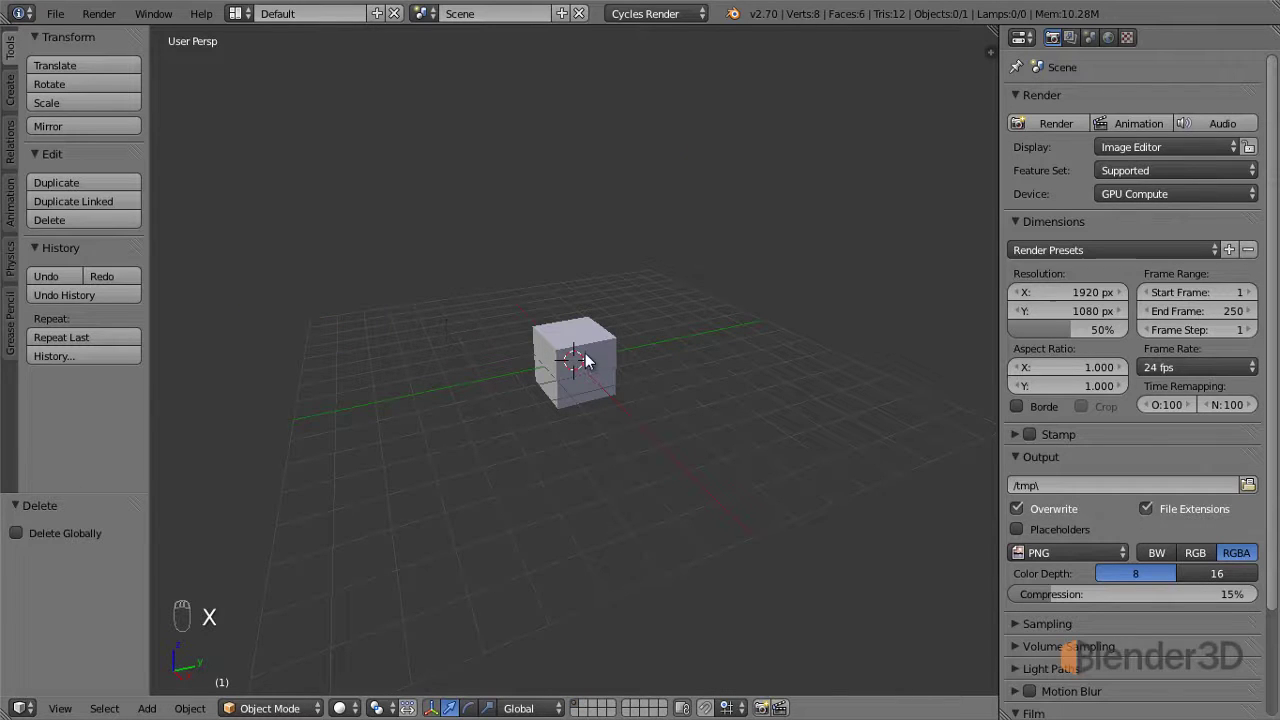
drag(595, 352, 626, 382)
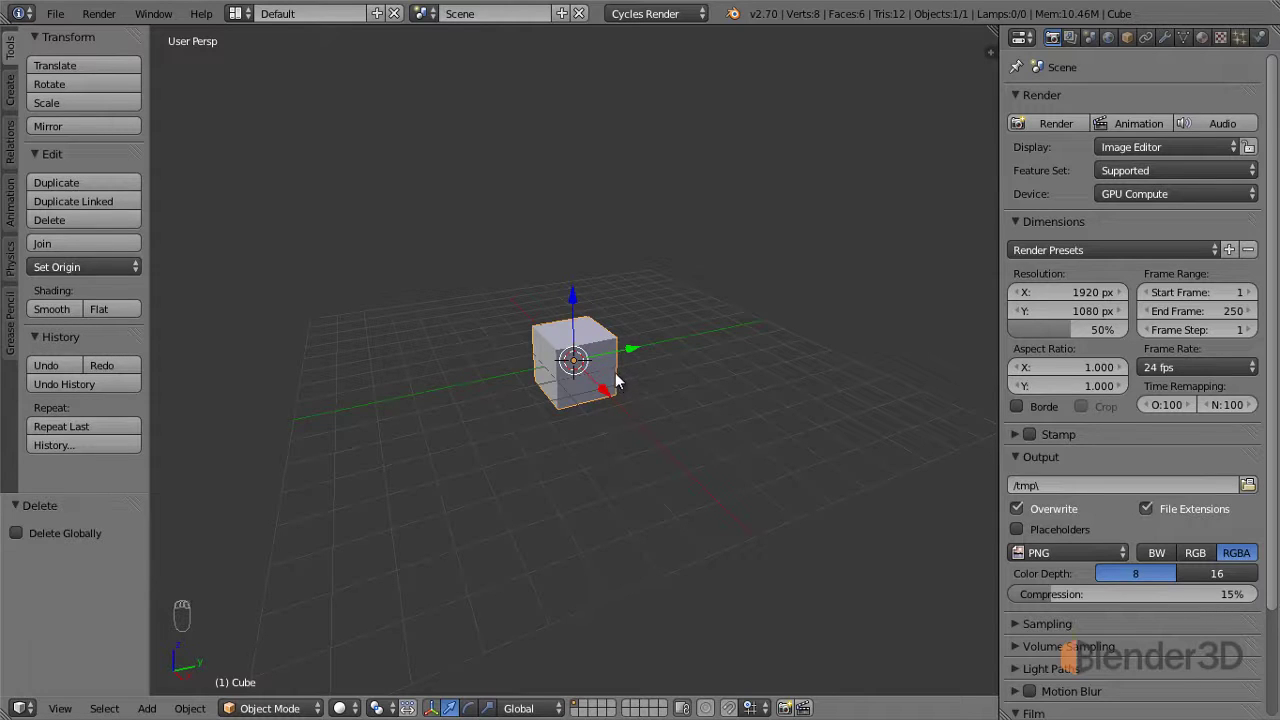
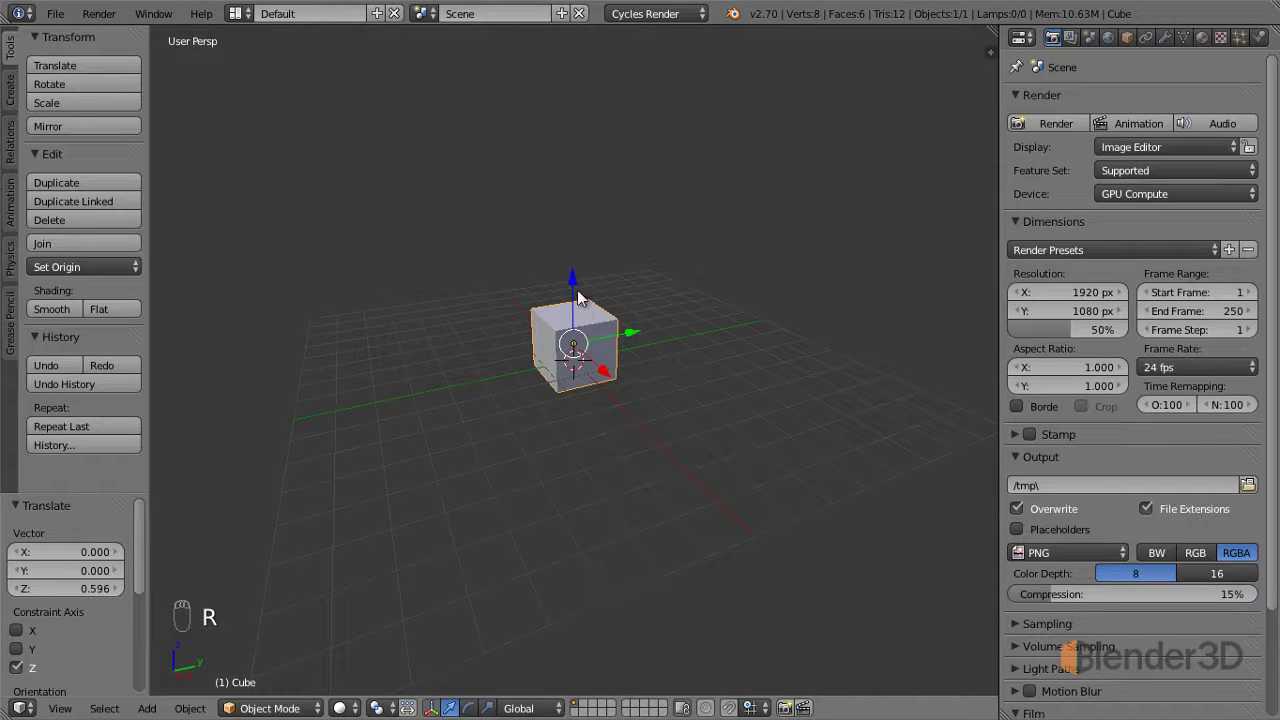
Test moving the cube up along Z, then bring it back down onto the grid.
drag(582, 278, 627, 351)
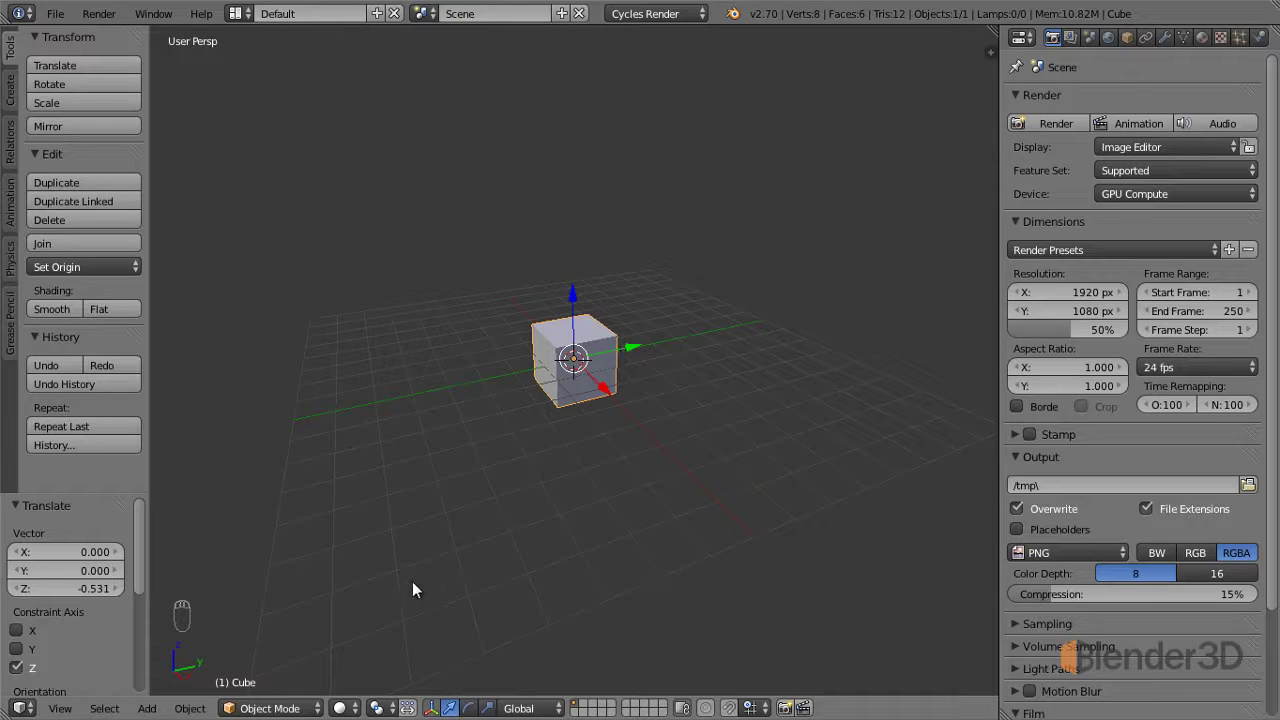
drag(308, 707, 351, 683)
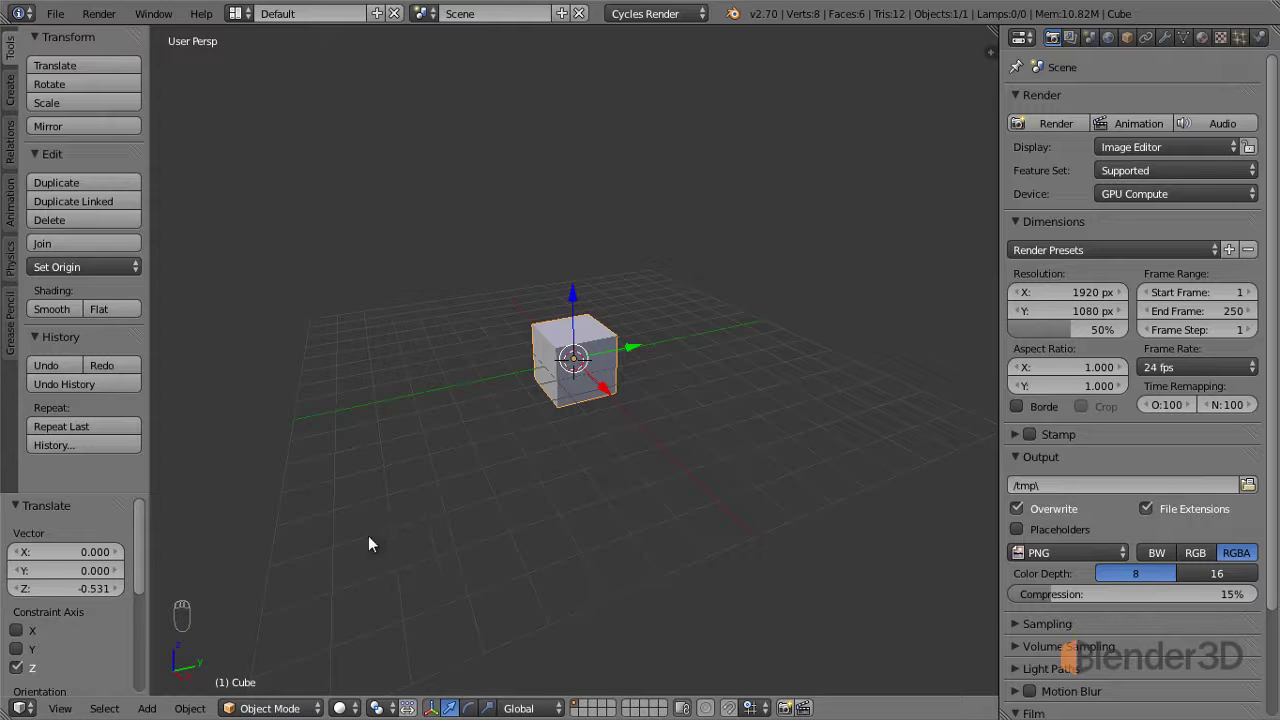
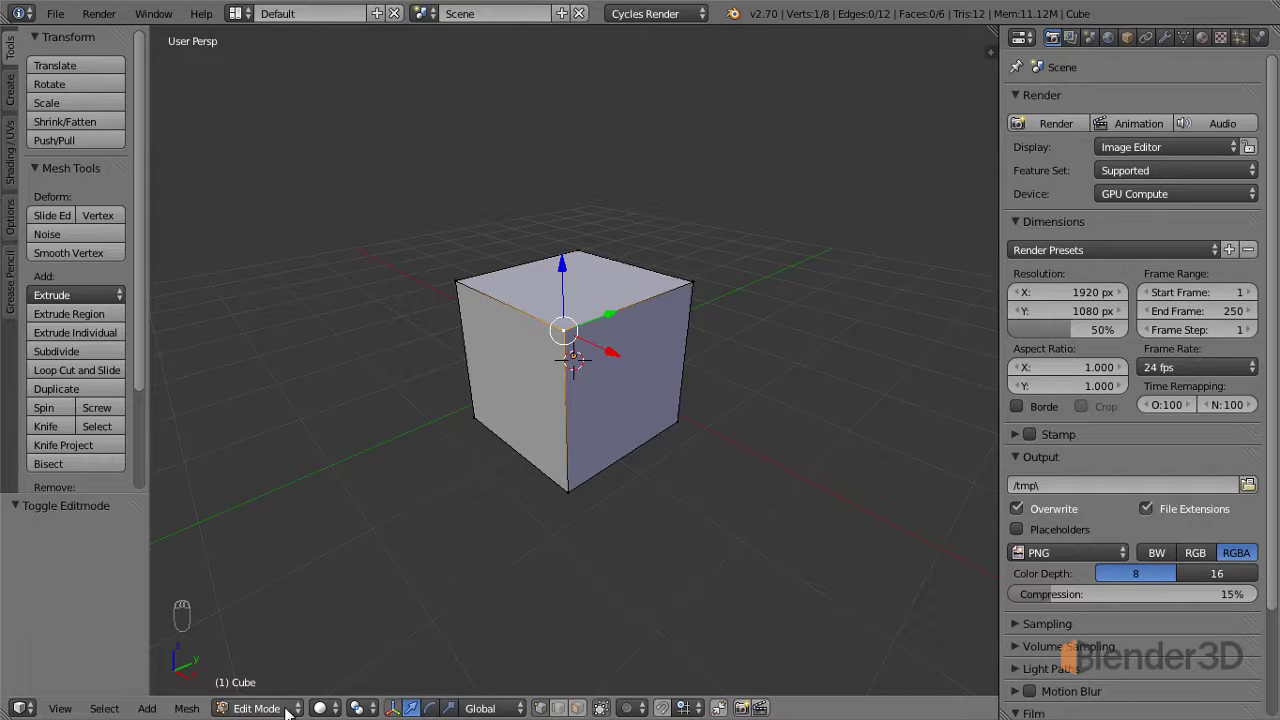
click(515, 650)
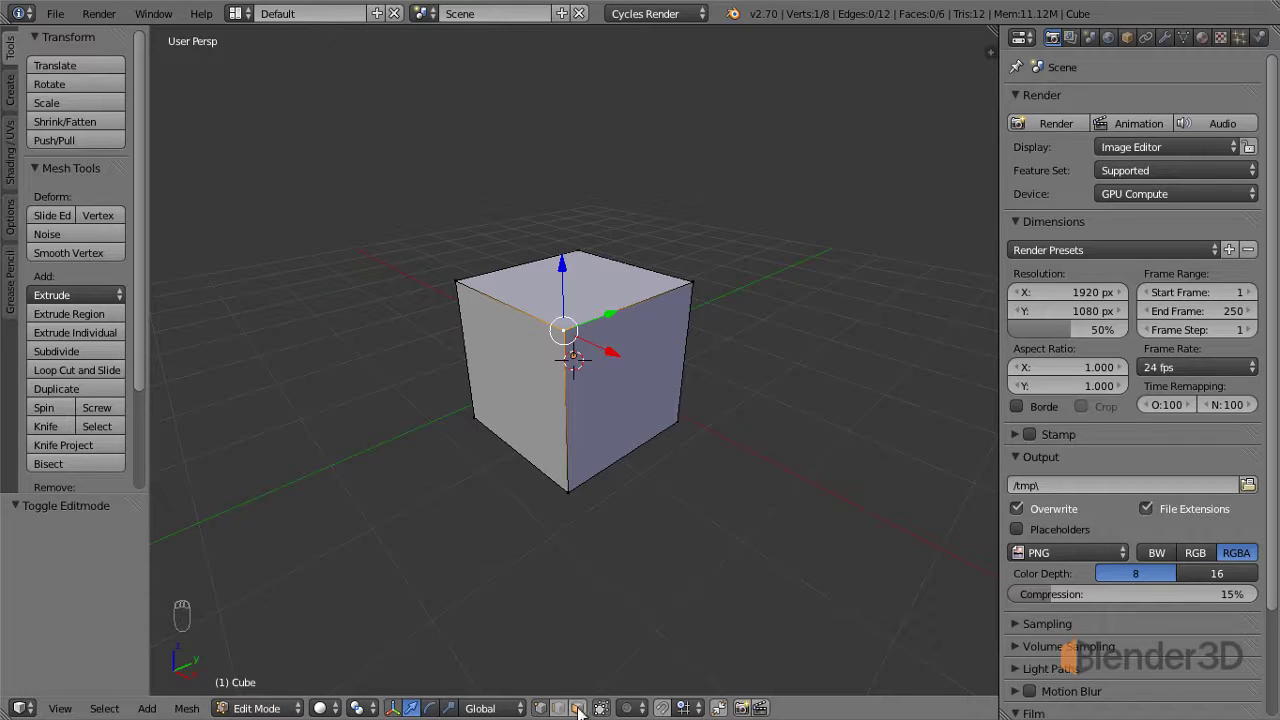
click(280, 691)
middle_click(401, 647)
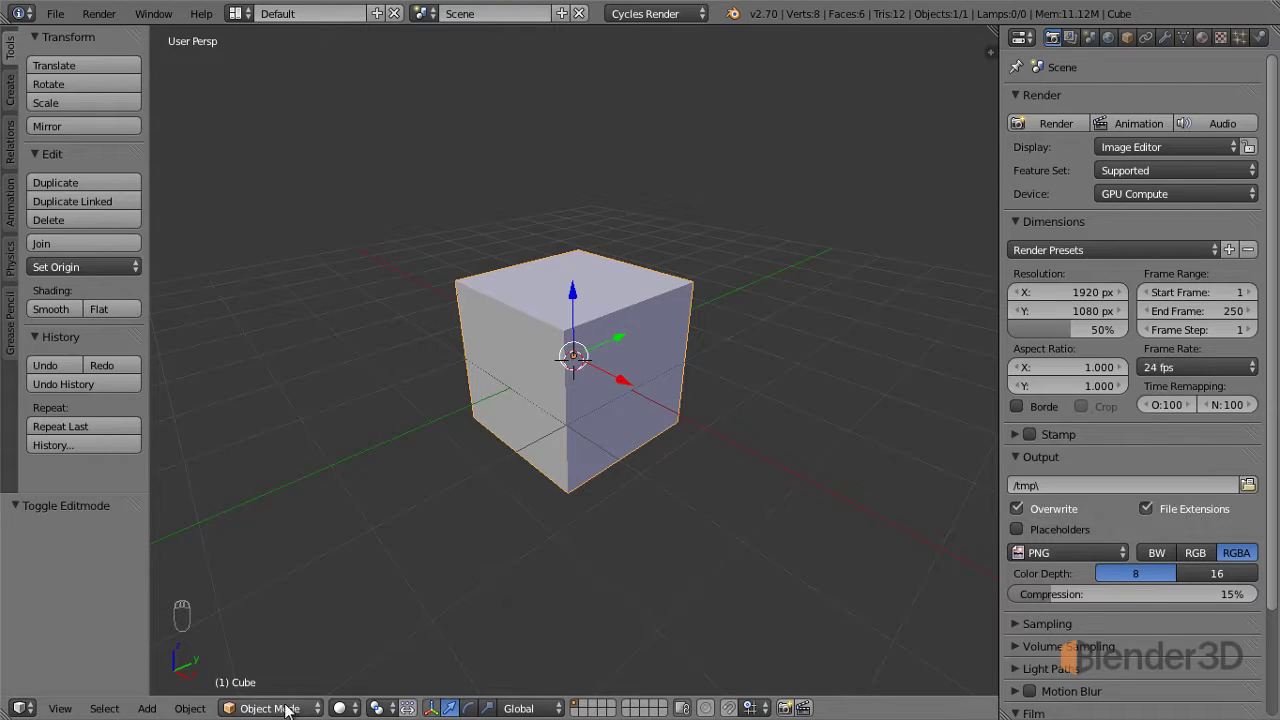
drag(289, 704, 304, 657)
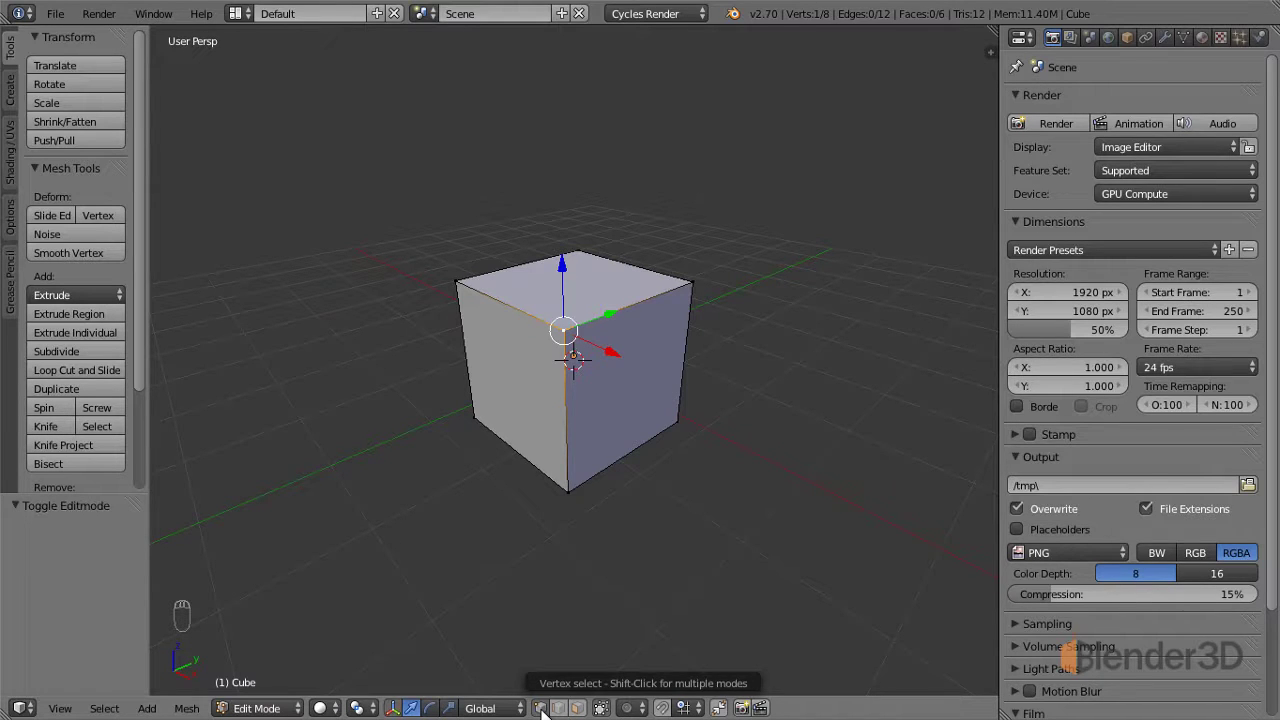
Shift the front top-left corner vertex −0.8 along Y and return to Object Mode.
drag(461, 280, 481, 296)
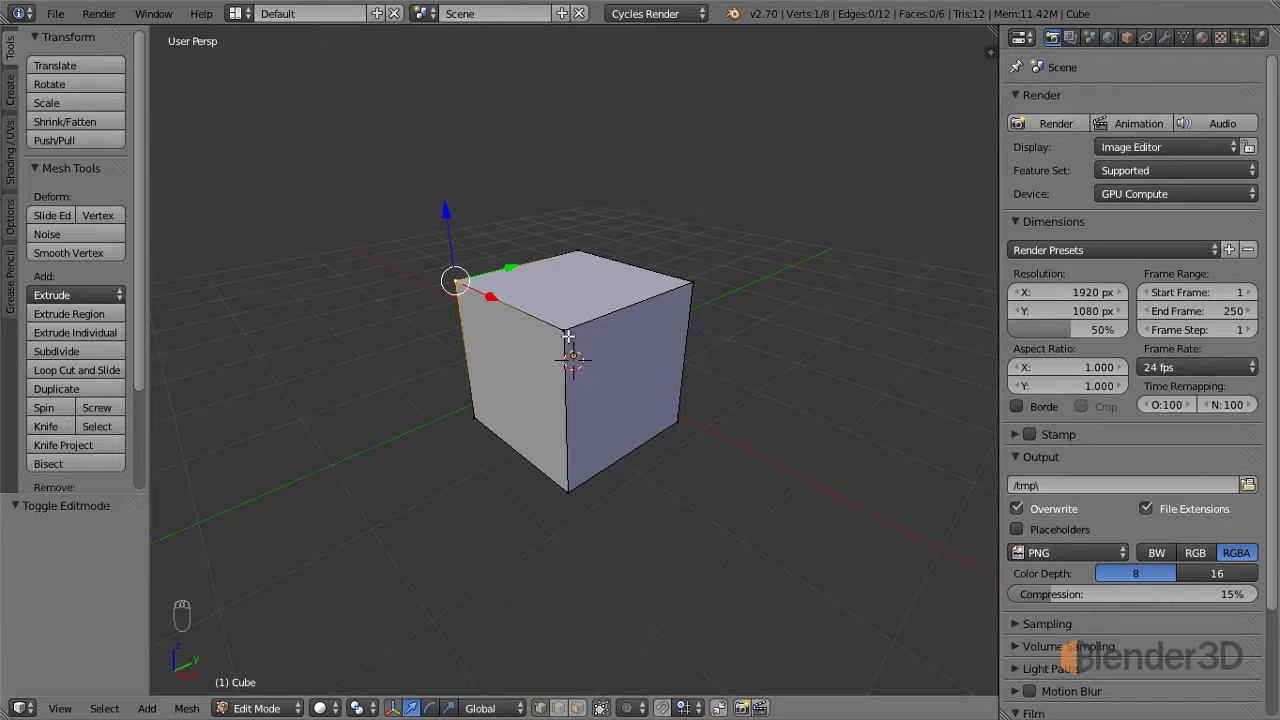
drag(567, 333, 509, 299)
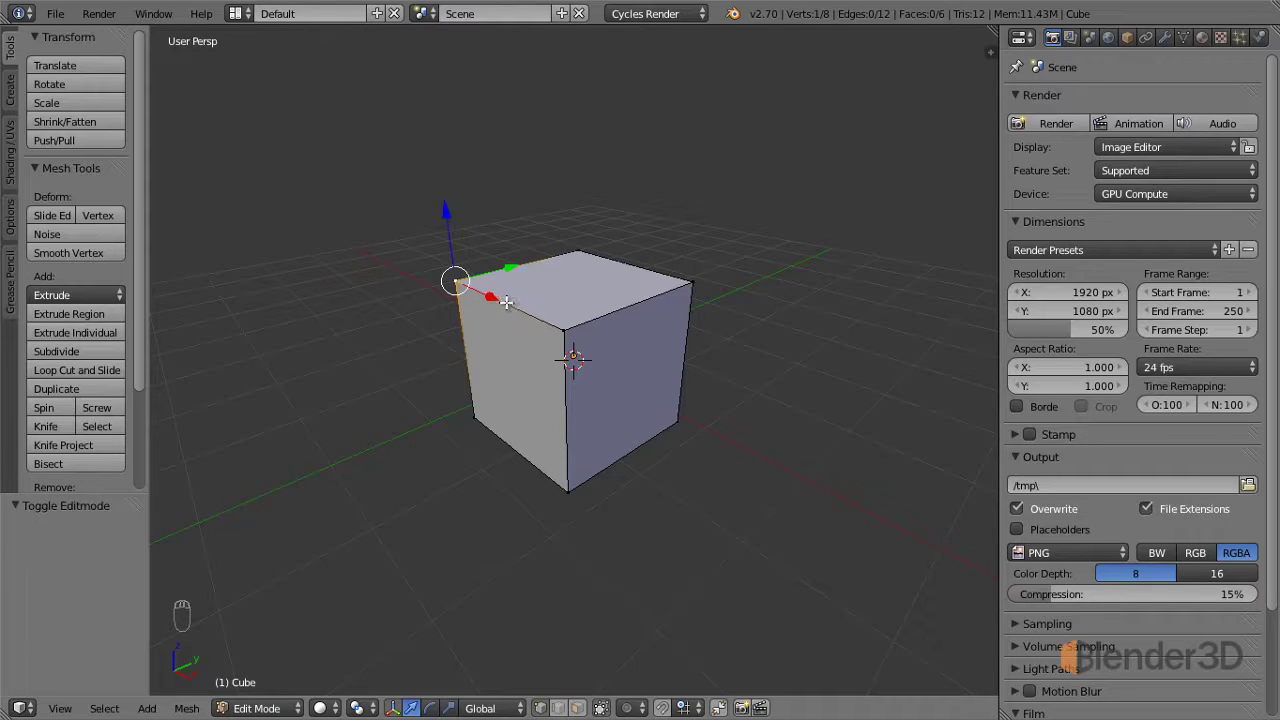
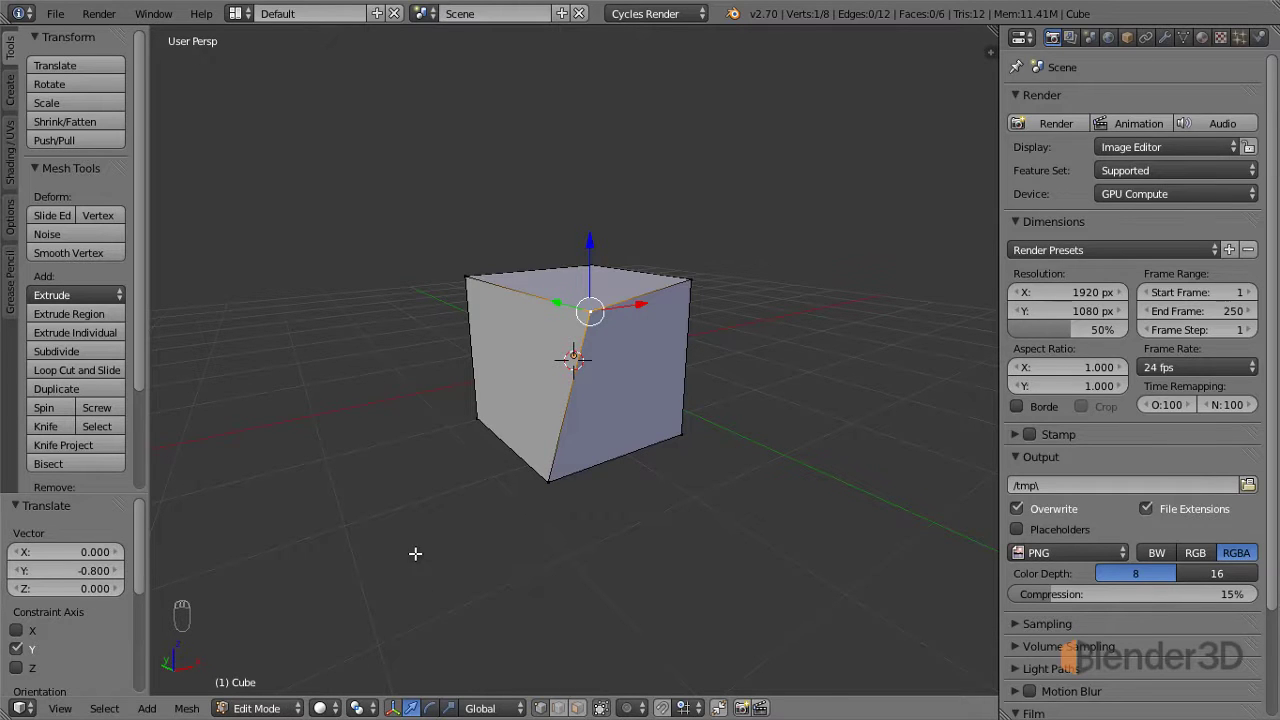
key(Tab)
drag(428, 523, 432, 487)
middle_click(432, 487)
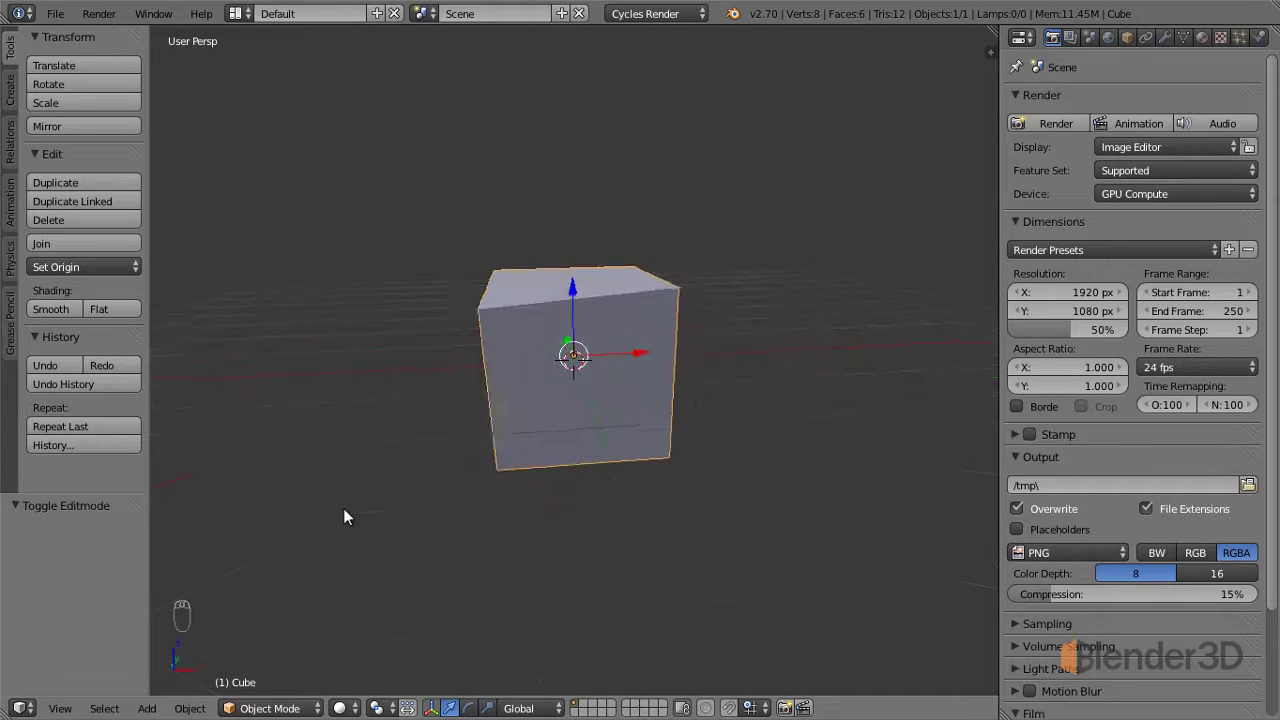
Orbit to the lopsided side and go back into Edit Mode on the block.
drag(422, 493, 388, 514)
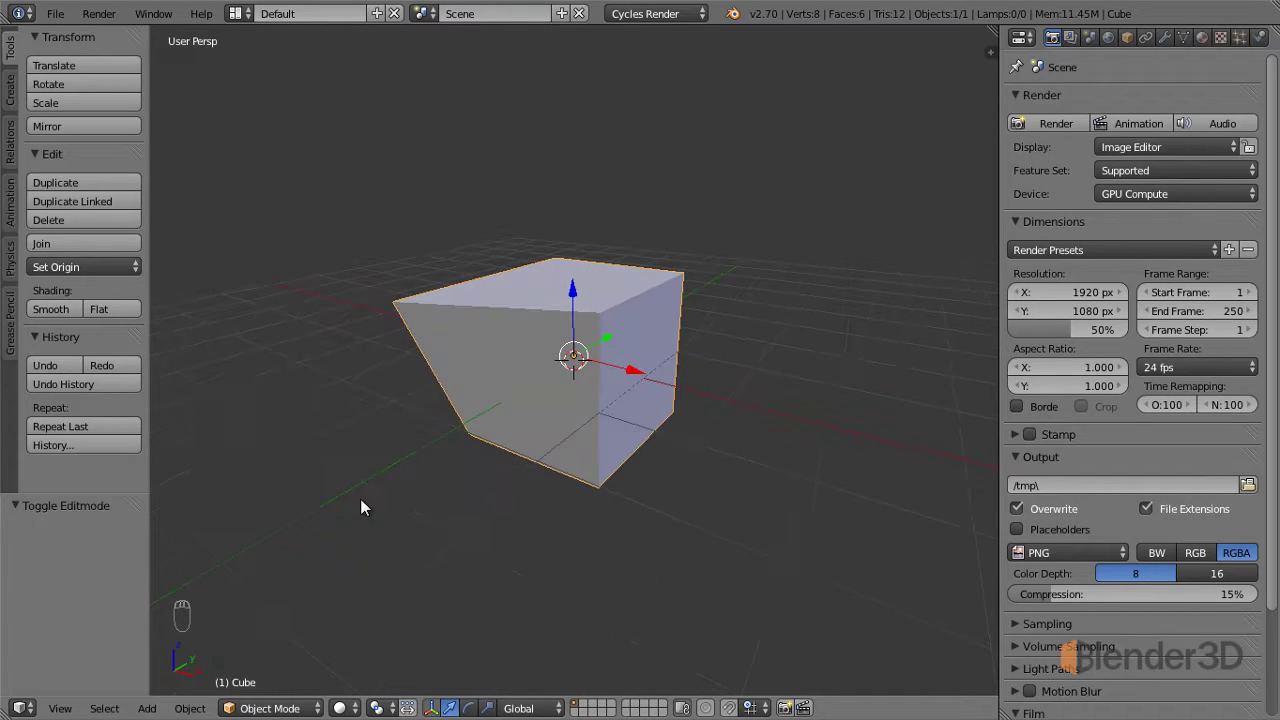
drag(510, 357, 461, 452)
key(Tab)
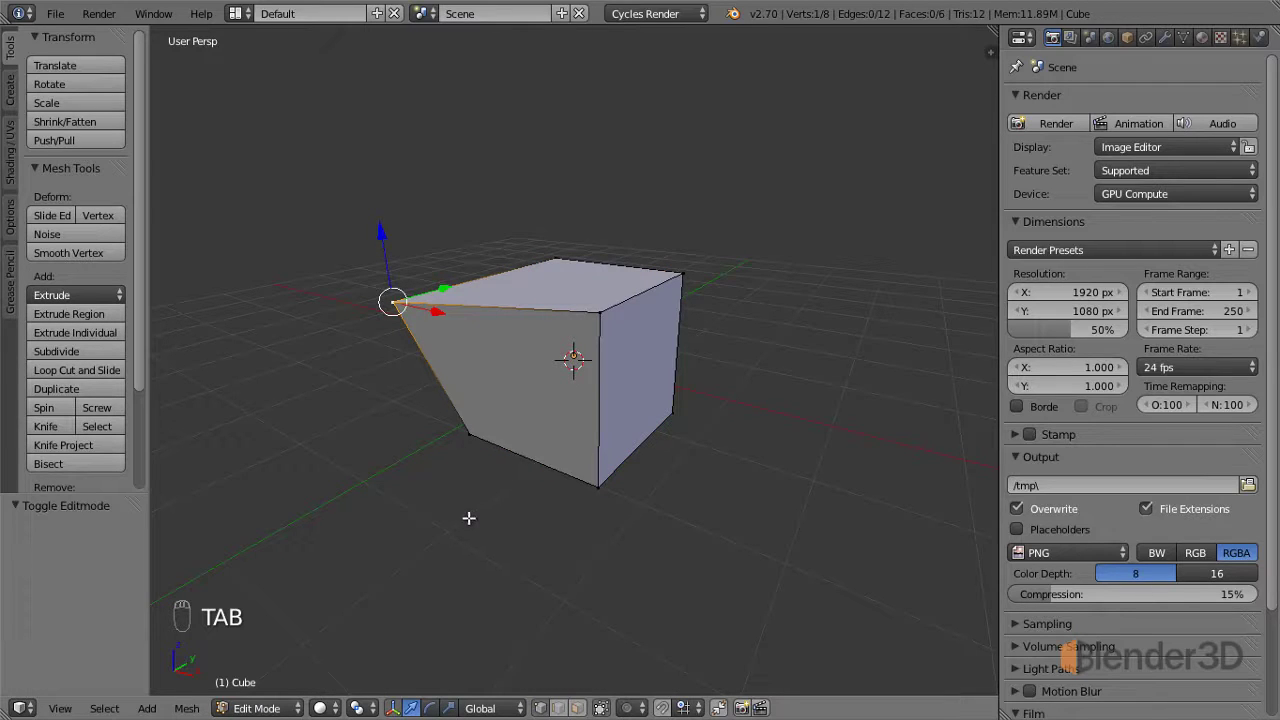
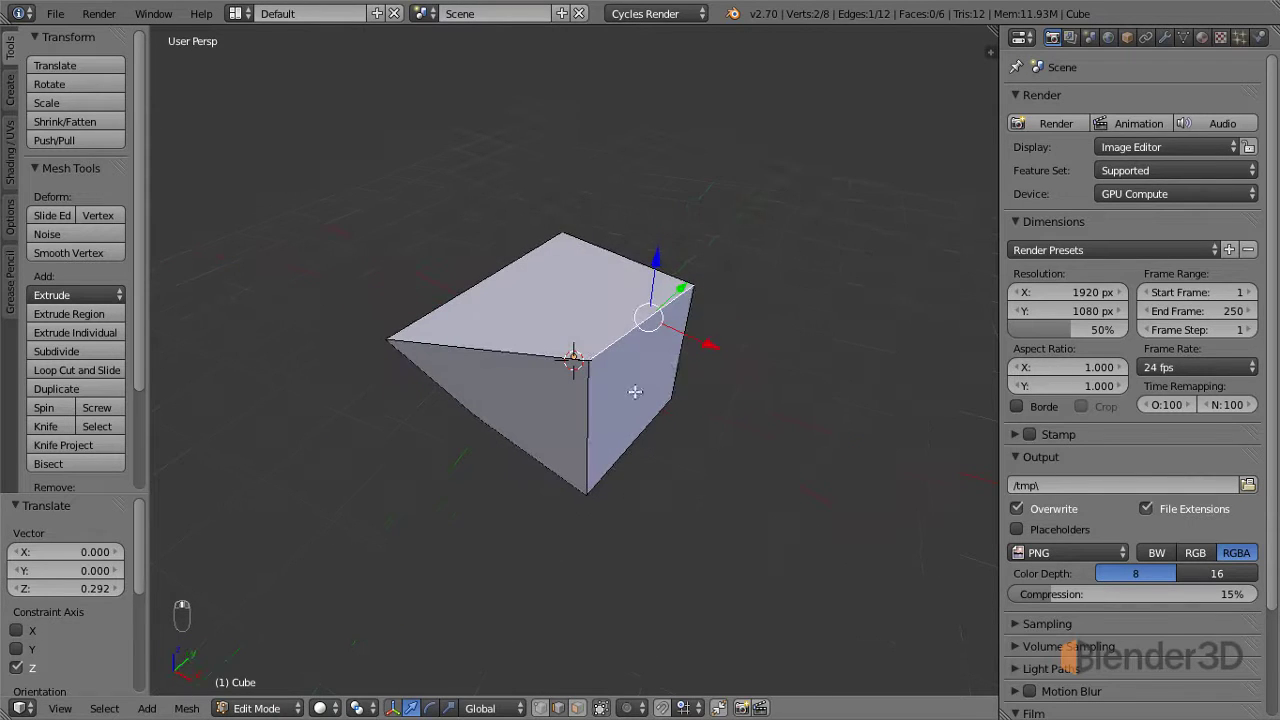
Push the right top corner 0.545 outward along X, widening the block.
drag(712, 340, 755, 364)
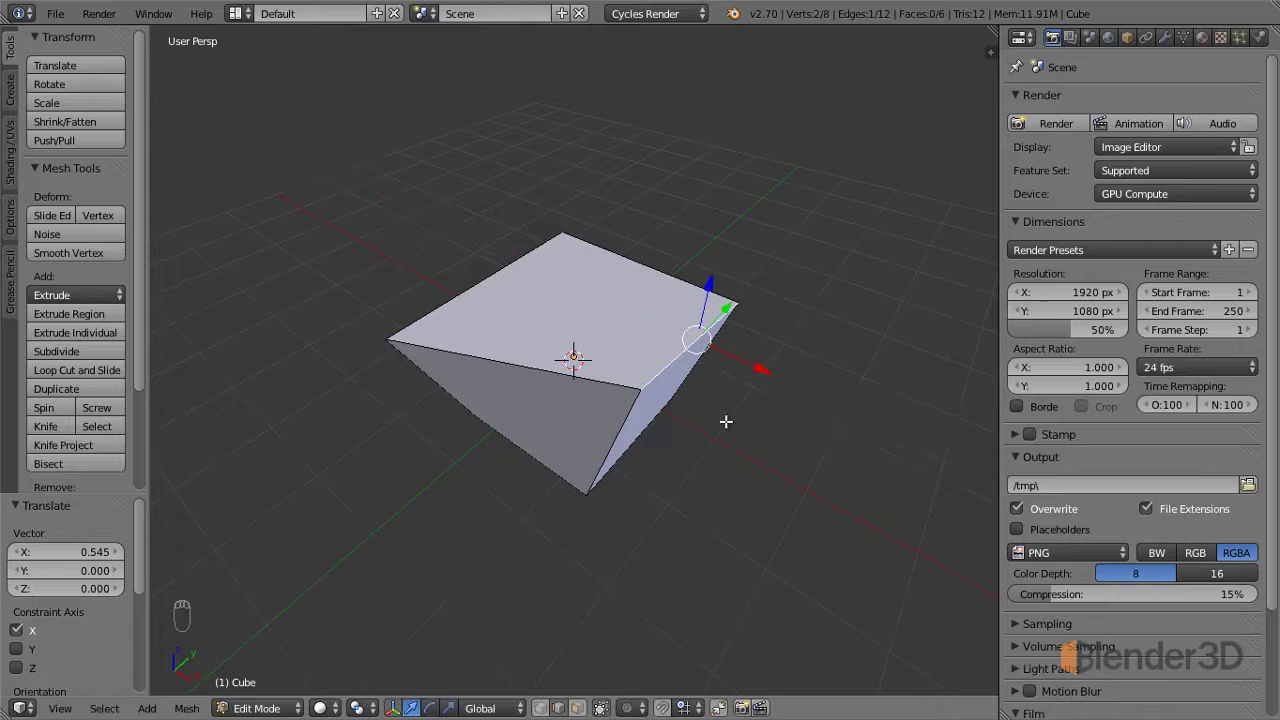
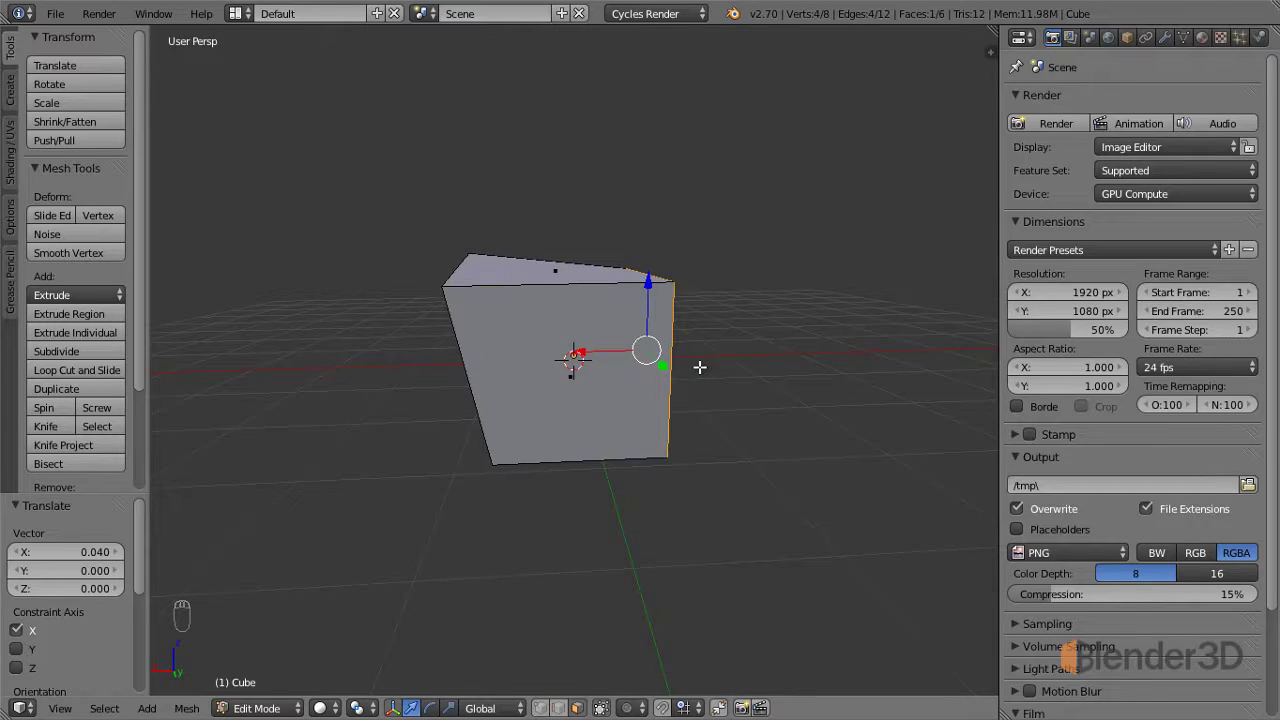
Raise the top face 1.296 along Z and pick a single top corner vertex.
drag(647, 364, 559, 199)
drag(559, 199, 561, 83)
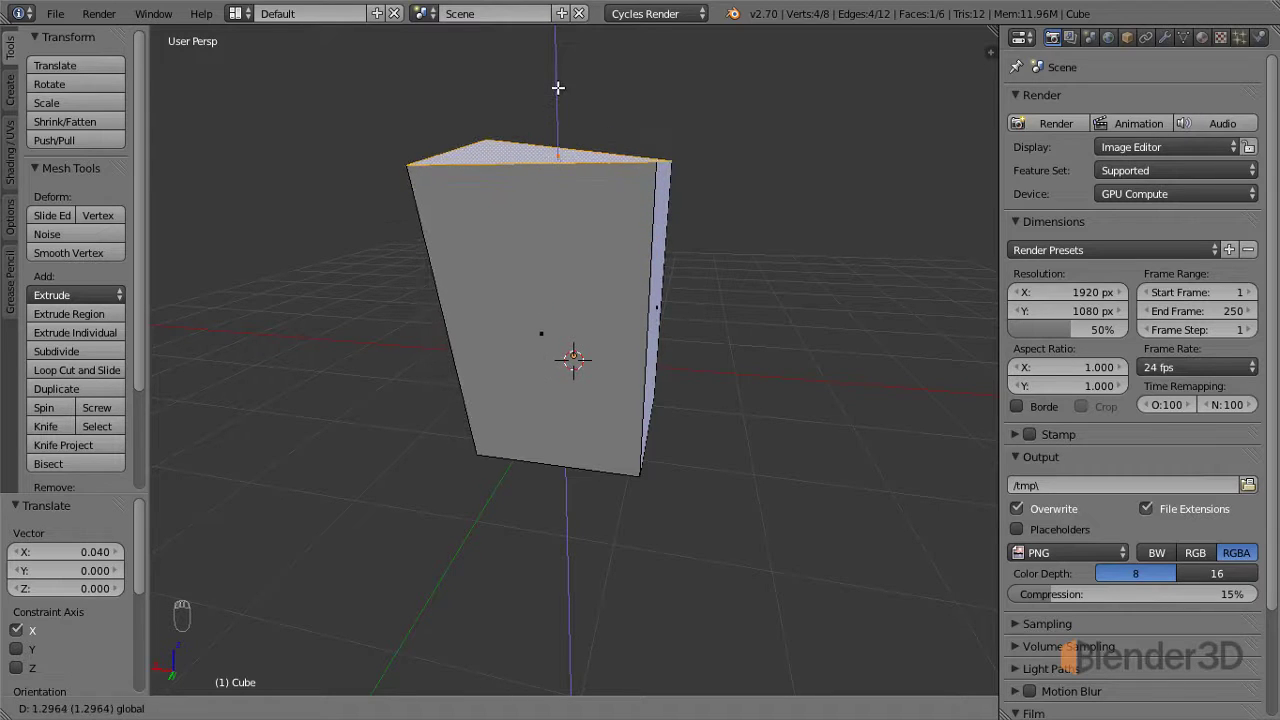
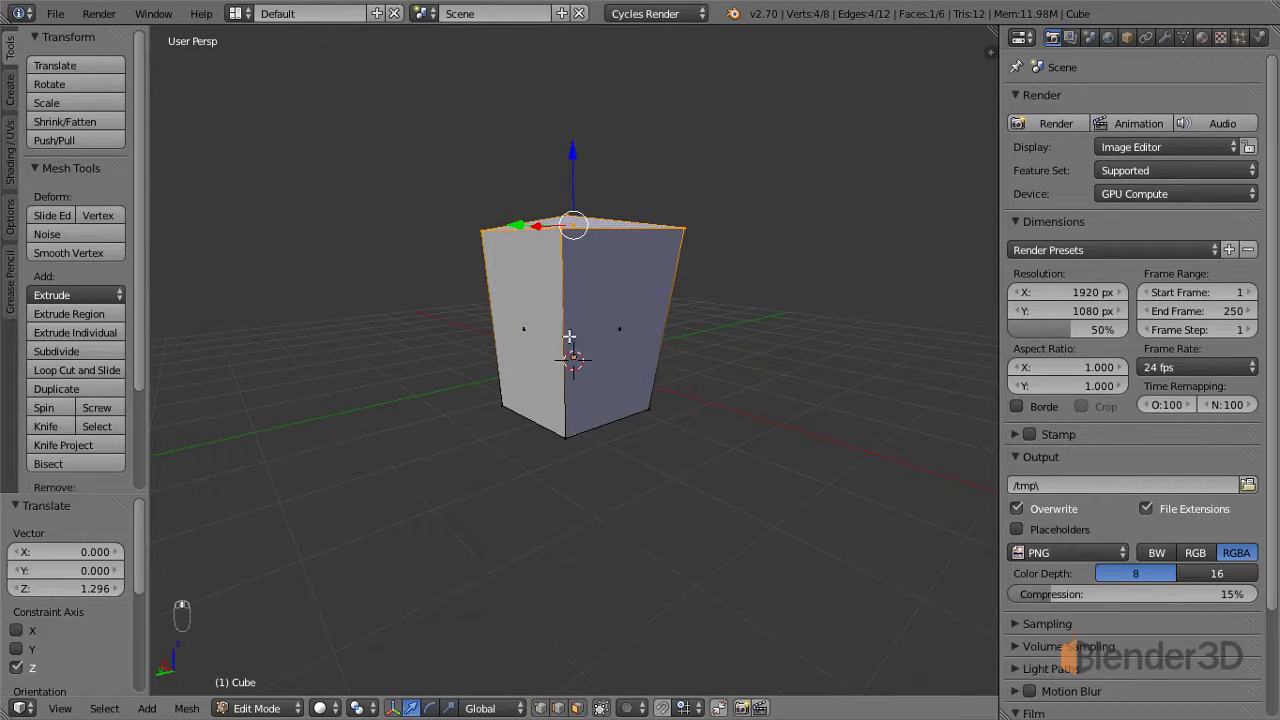
right_click(568, 313)
drag(595, 322, 701, 235)
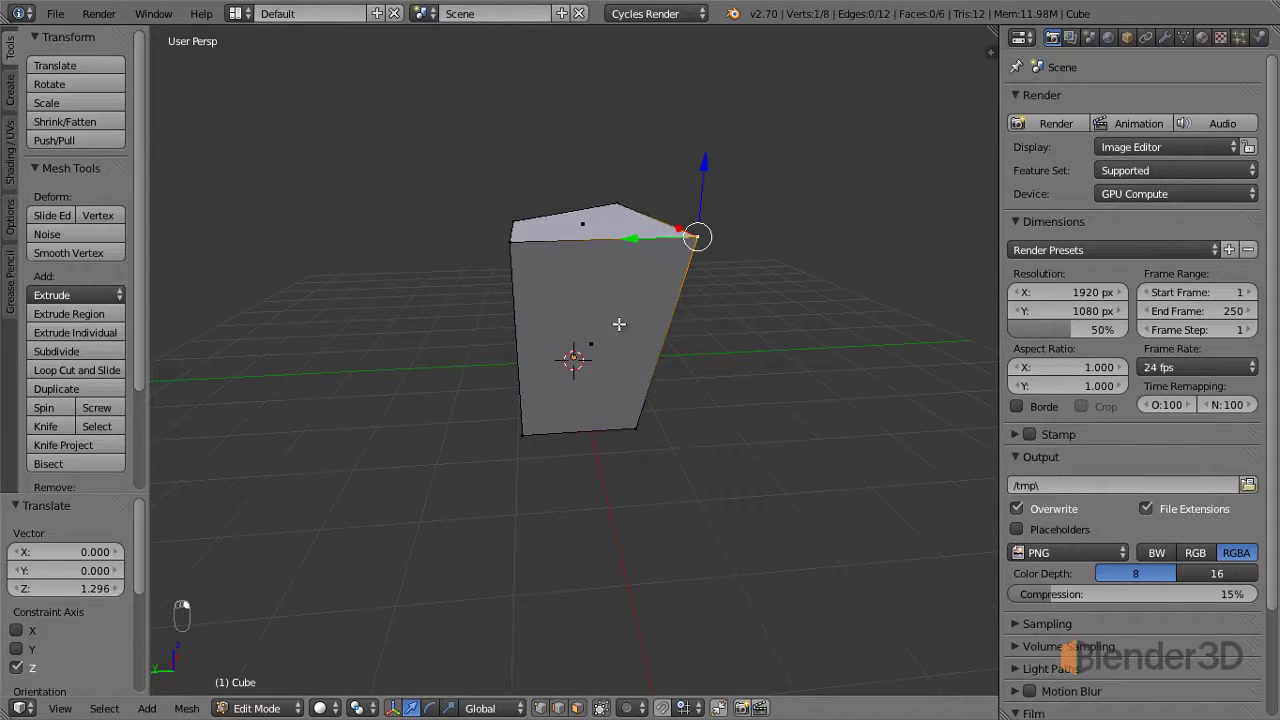
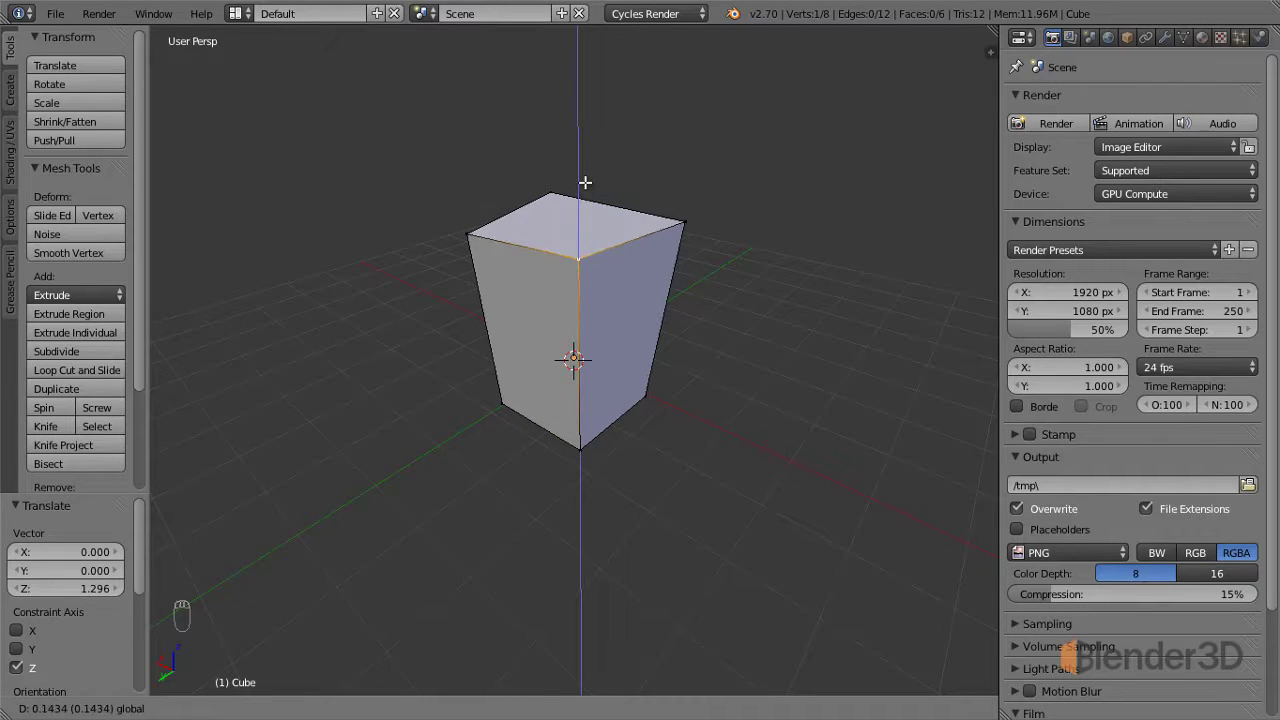
Lift a top edge 0.143 along Z to tilt the top face, trying rotate and scale.
drag(682, 226, 712, 307)
key(r)
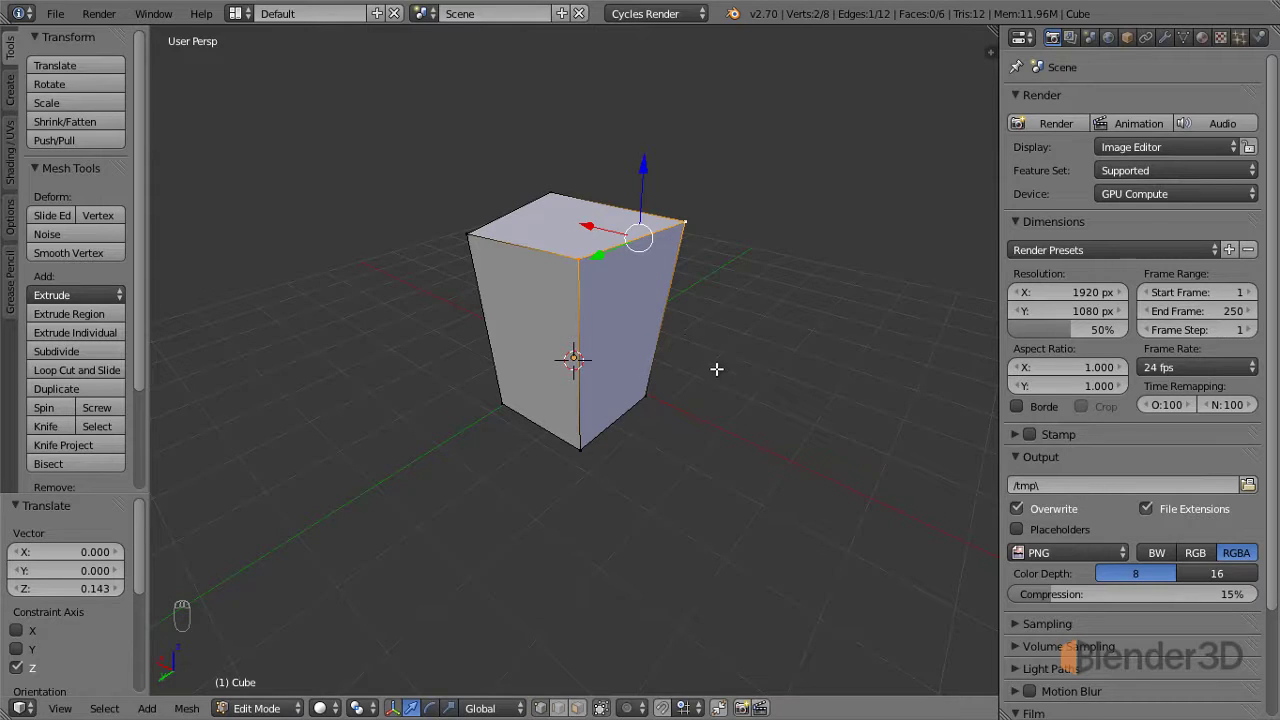
key(r)
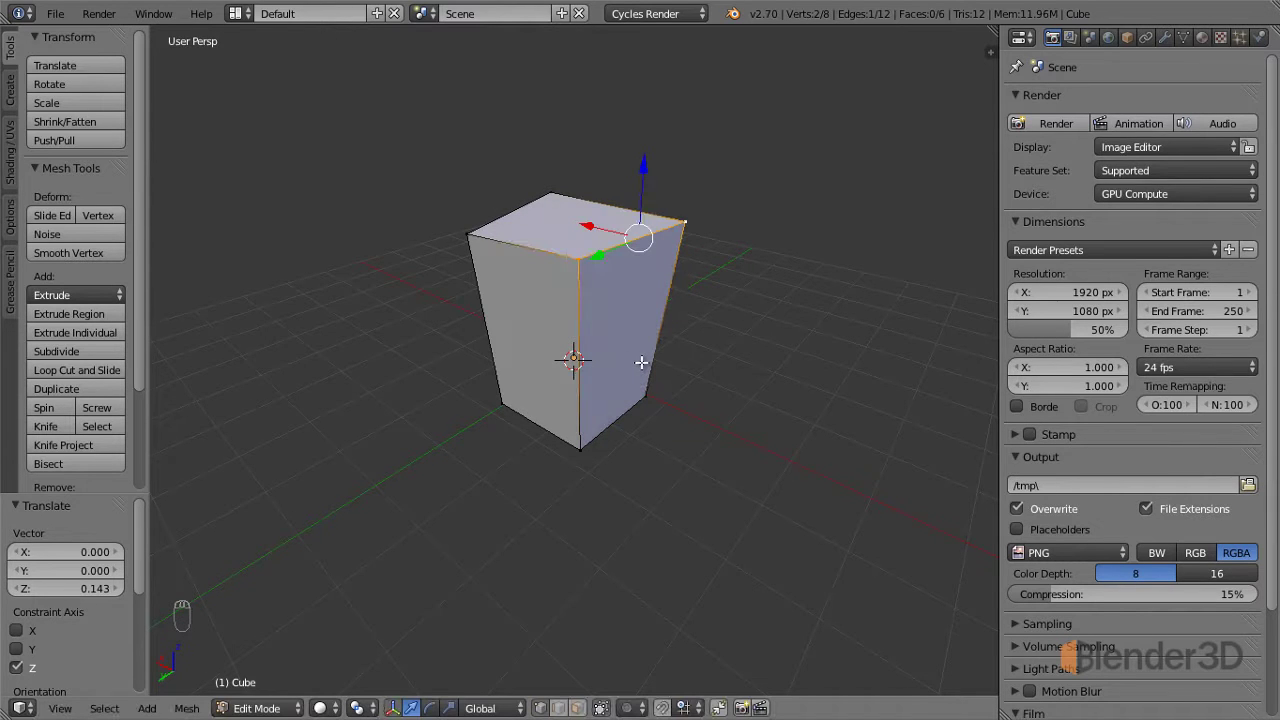
key(s)
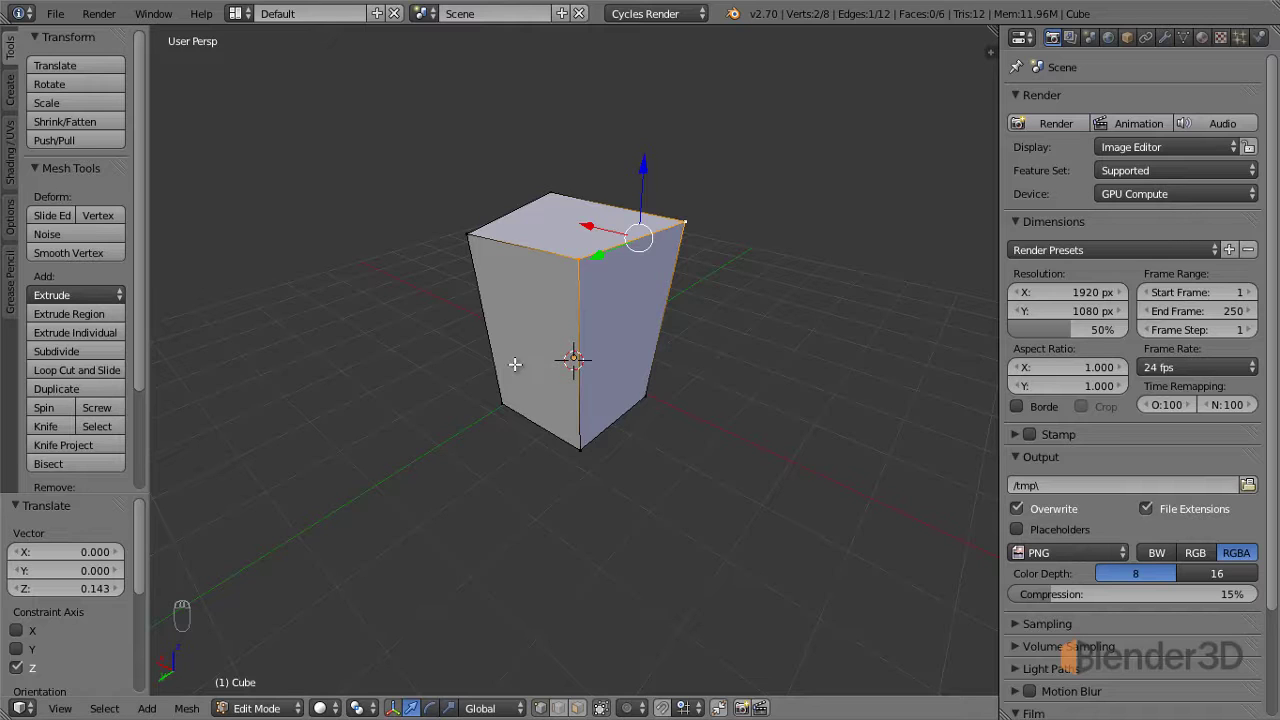
drag(564, 341, 671, 295)
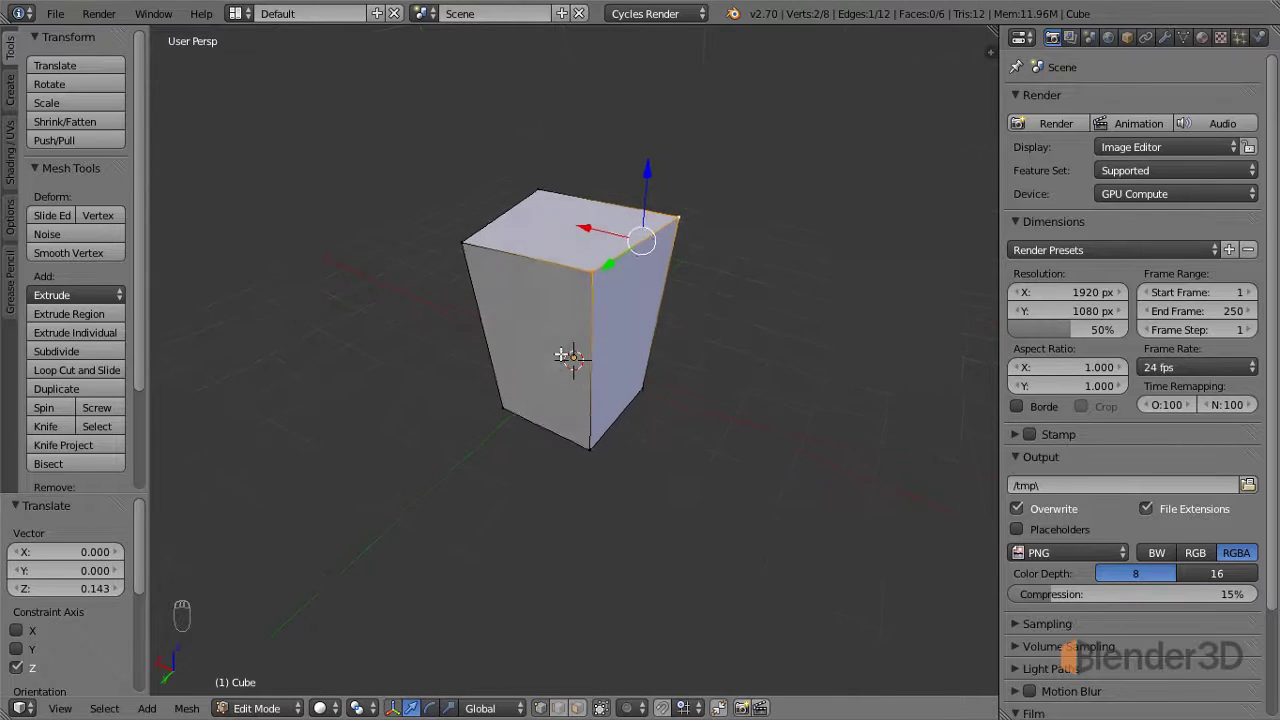
drag(556, 361, 554, 383)
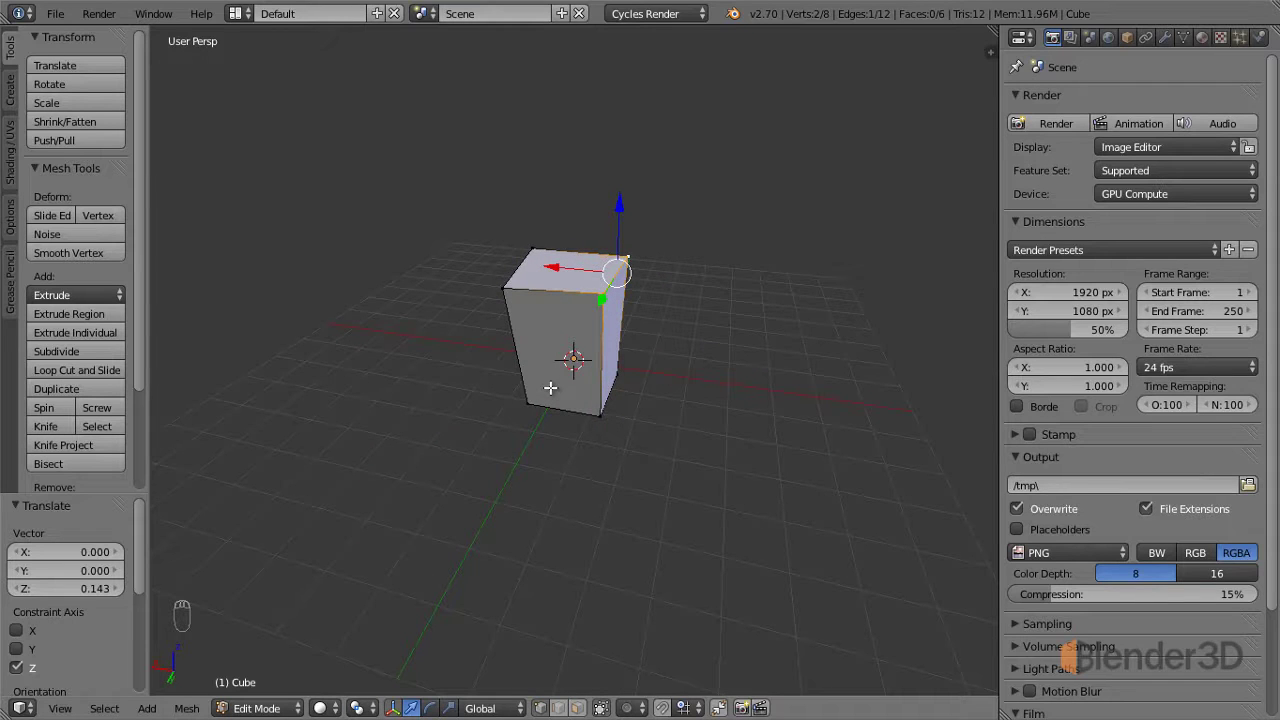
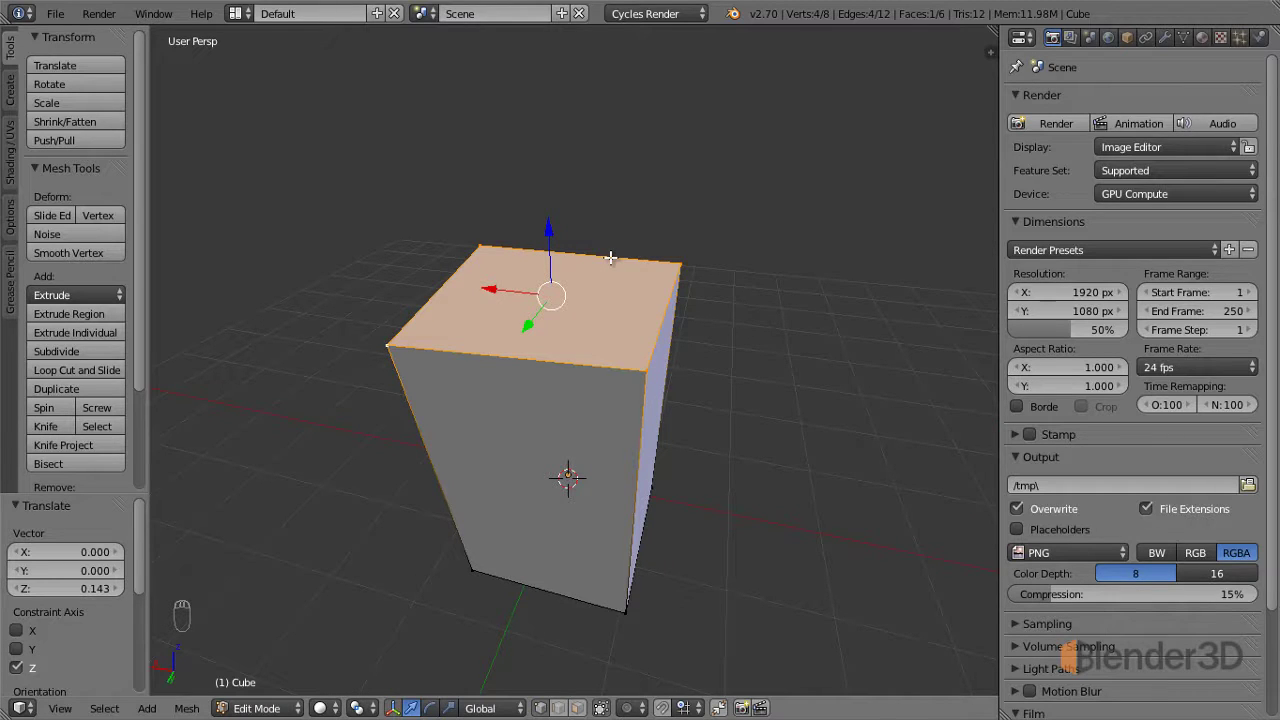
Extrude the top face into a tilted segment shifted 0.305 X, −0.909 Y, 1.506 Z.
key(e)
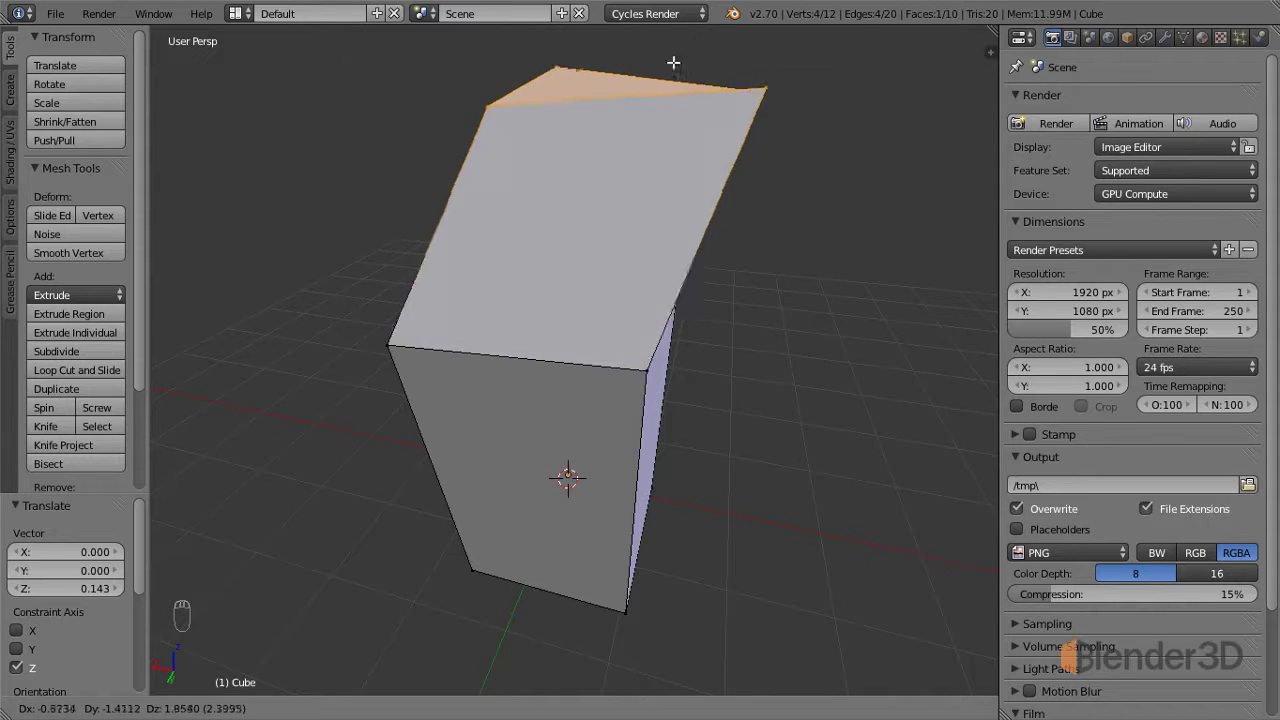
drag(726, 283, 573, 319)
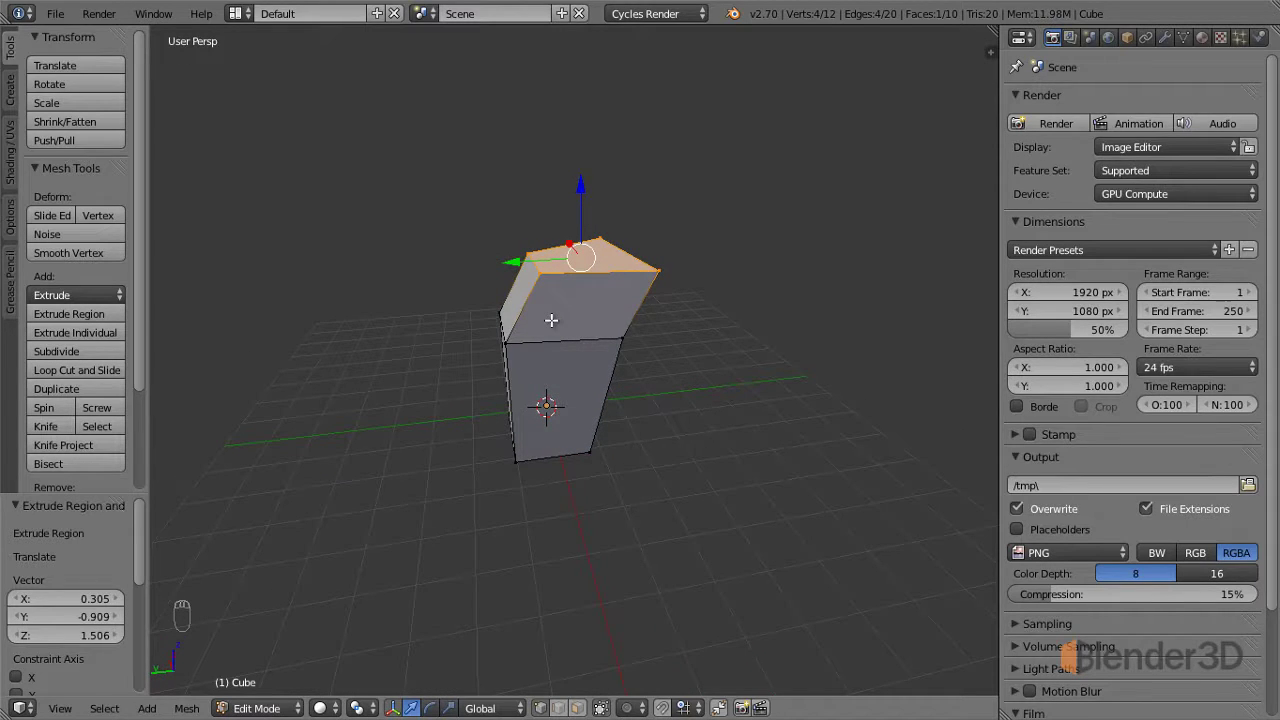
From Right Ortho view, extrude three more zigzagging segments, the last at 2.347 Y, 1.312 Z.
key(KP_1)
key(KP_3)
key(KP_5)
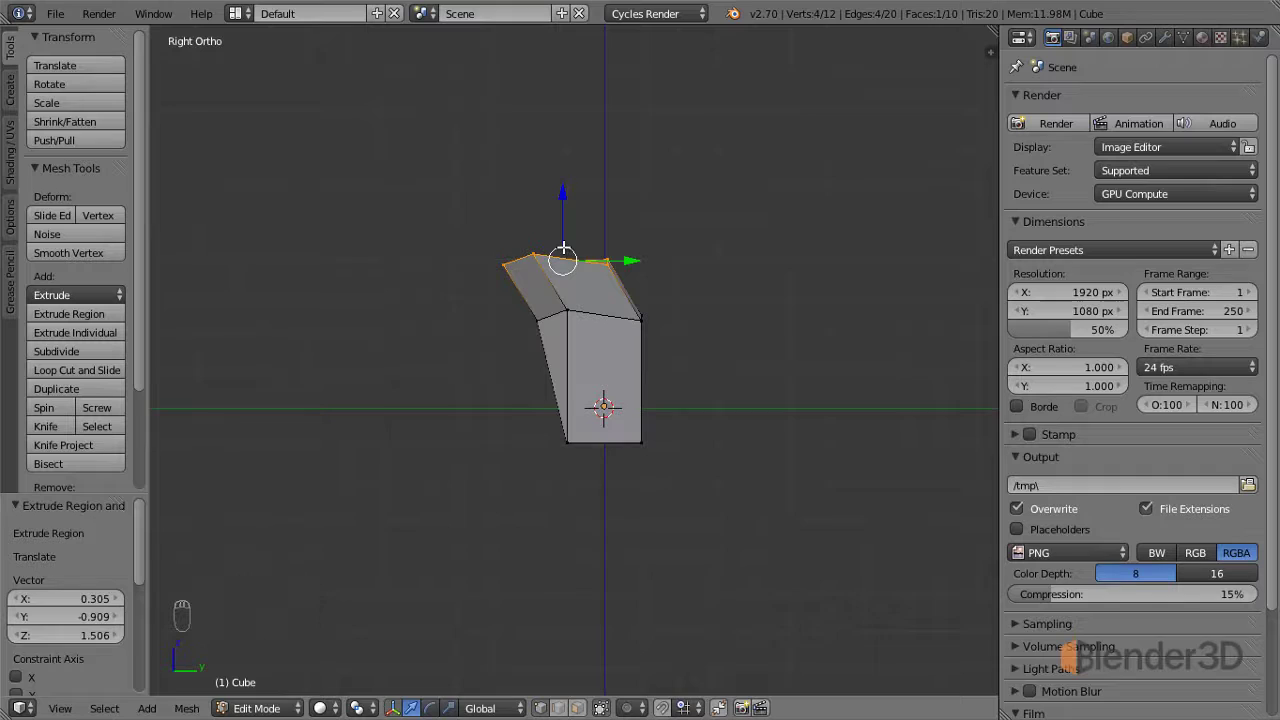
key(e)
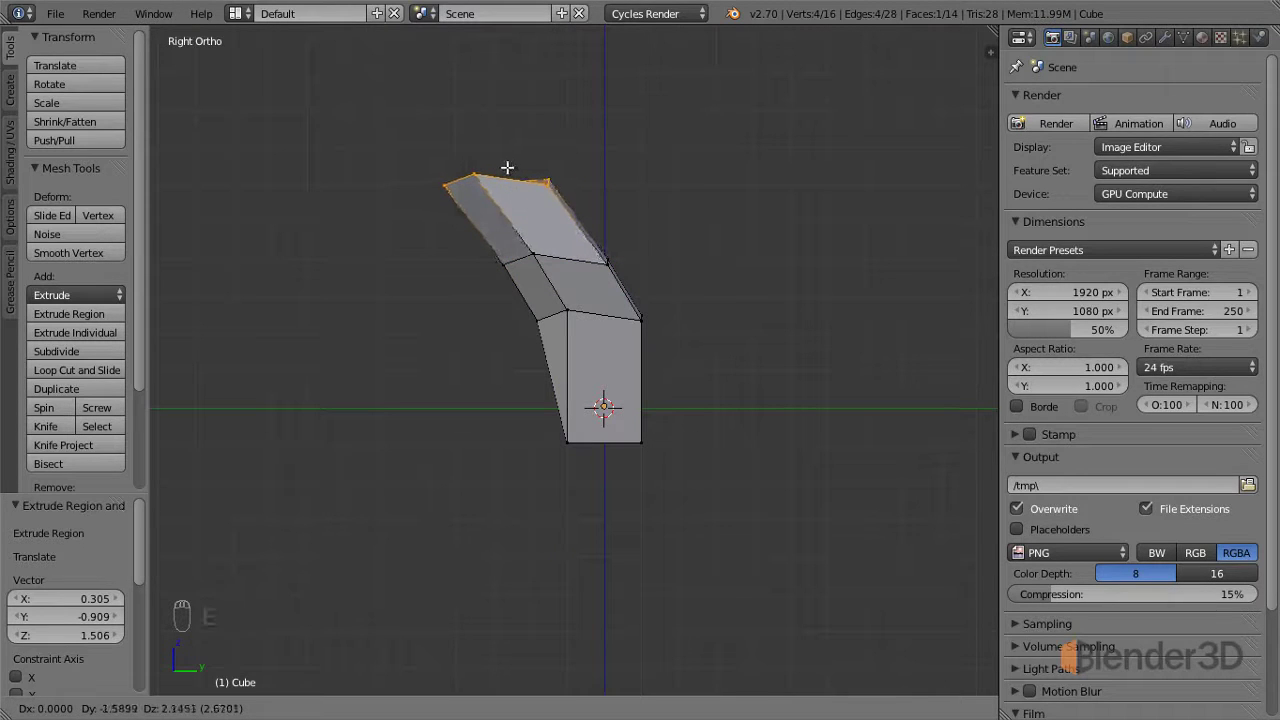
key(e)
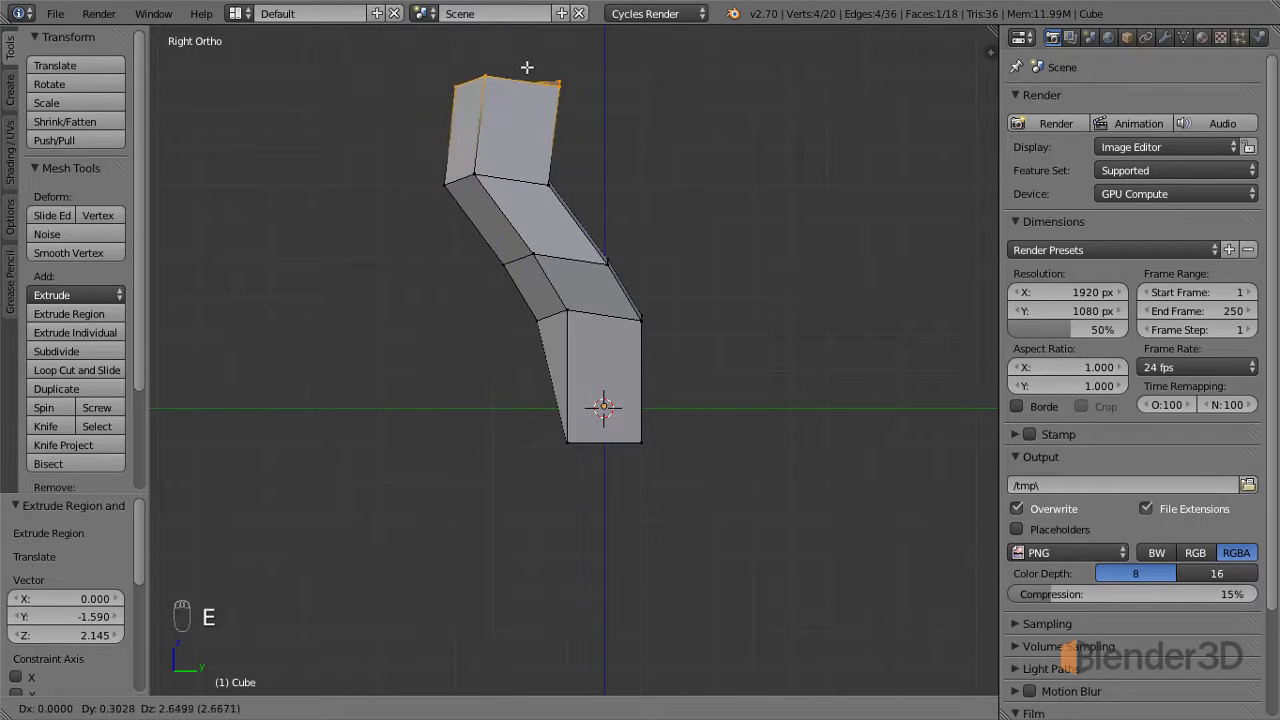
key(e)
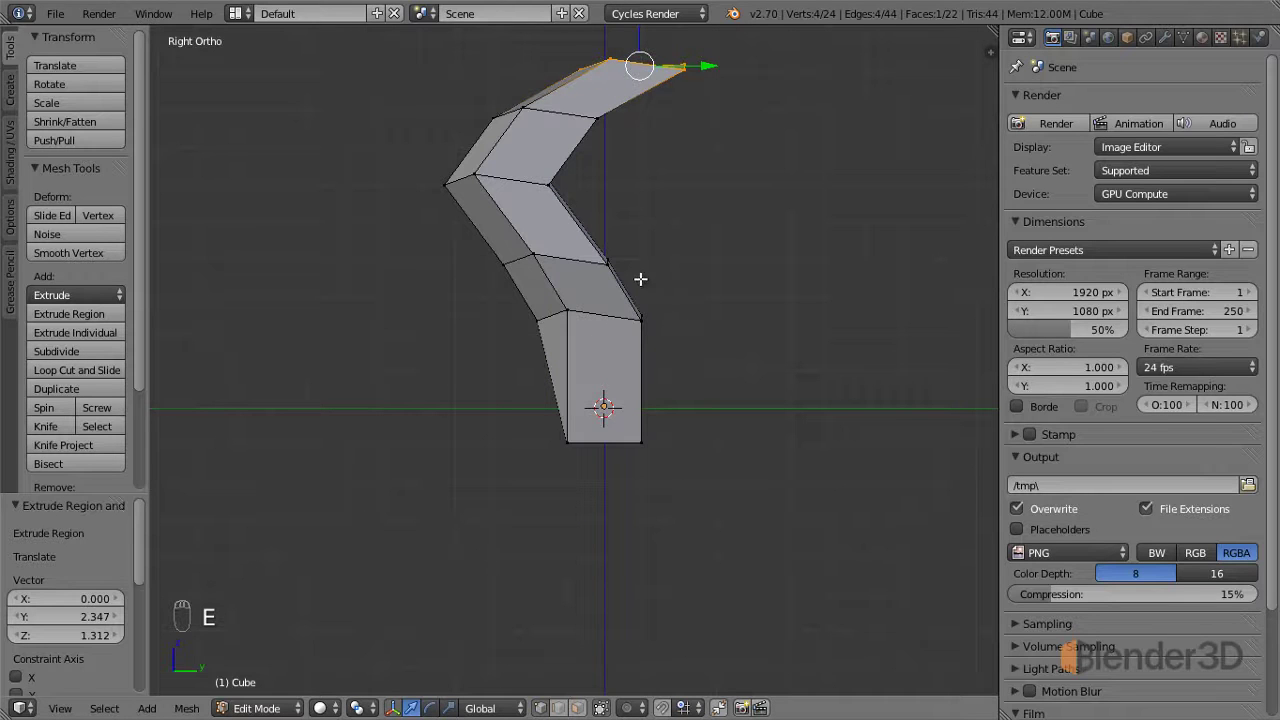
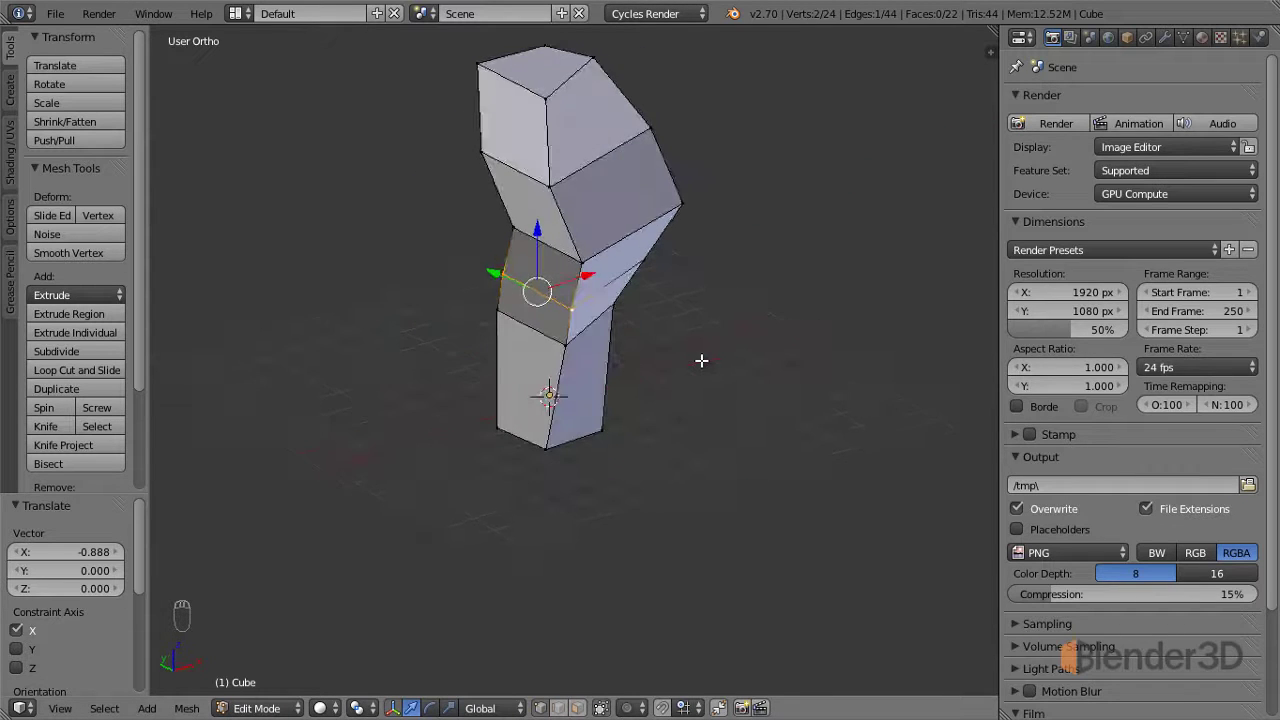
Deselect all geometry and orbit to inspect the column's bend from the front.
drag(503, 347, 608, 262)
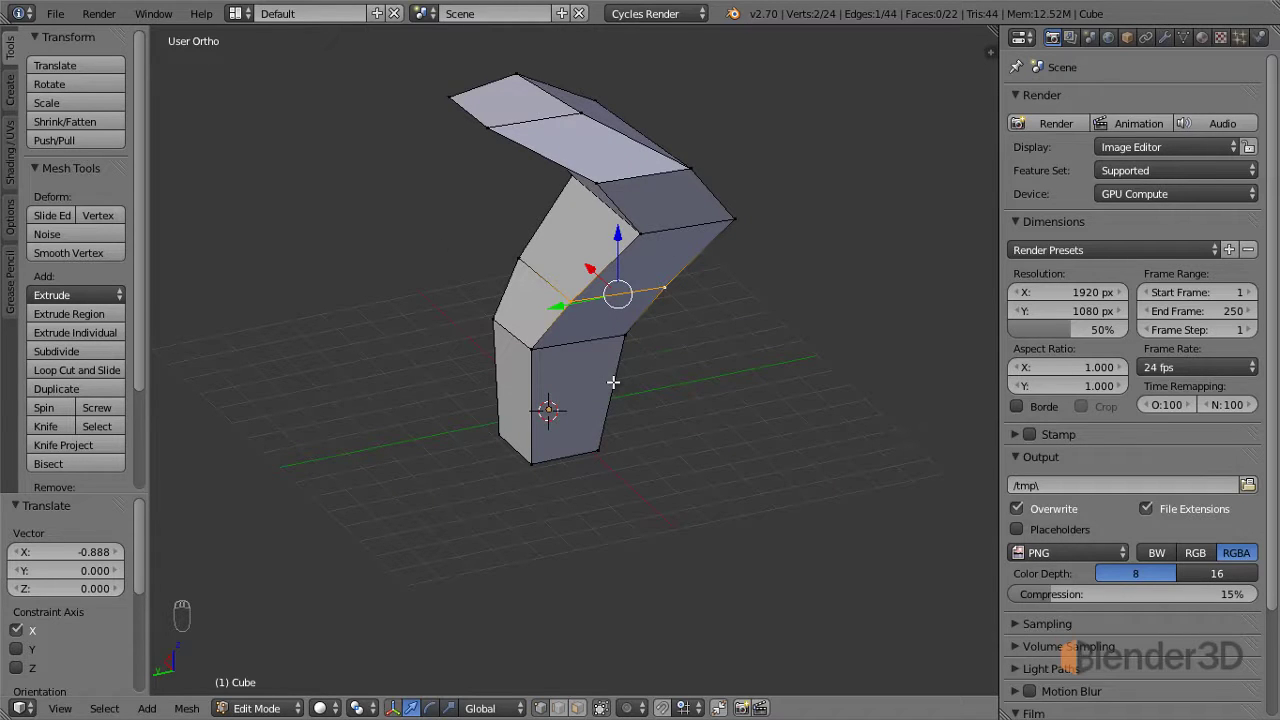
key(a)
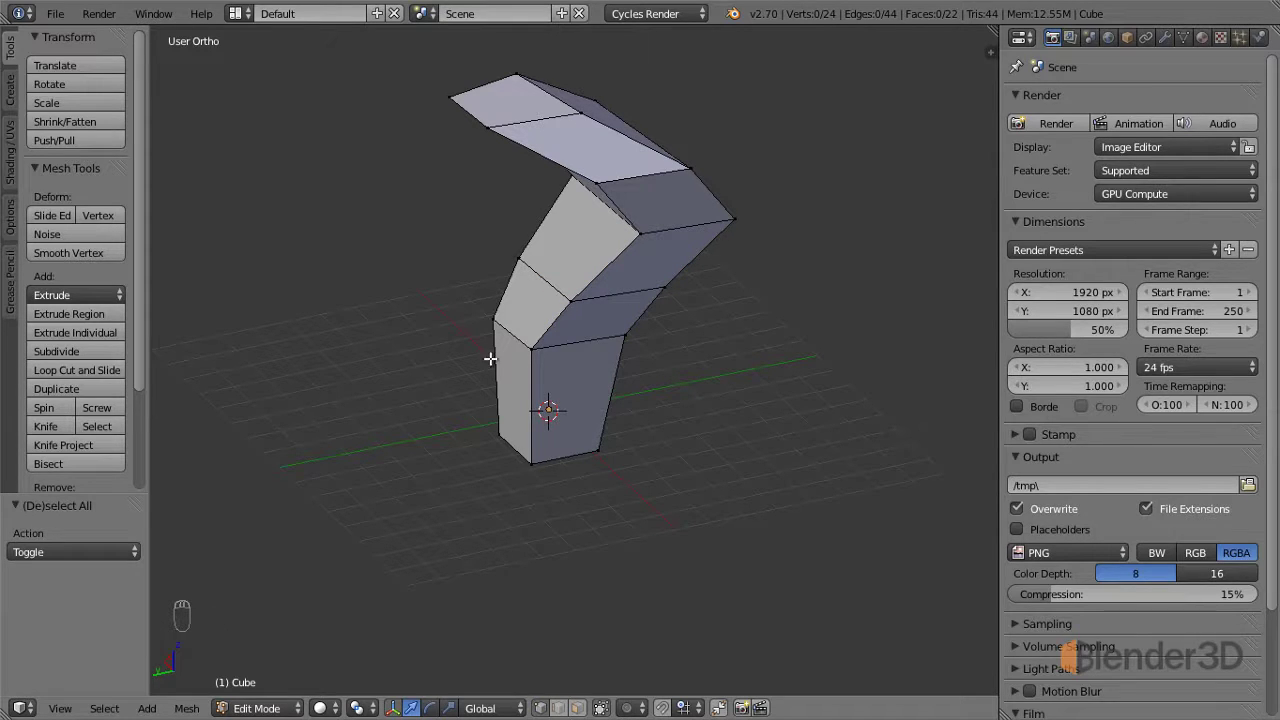
drag(615, 404, 668, 432)
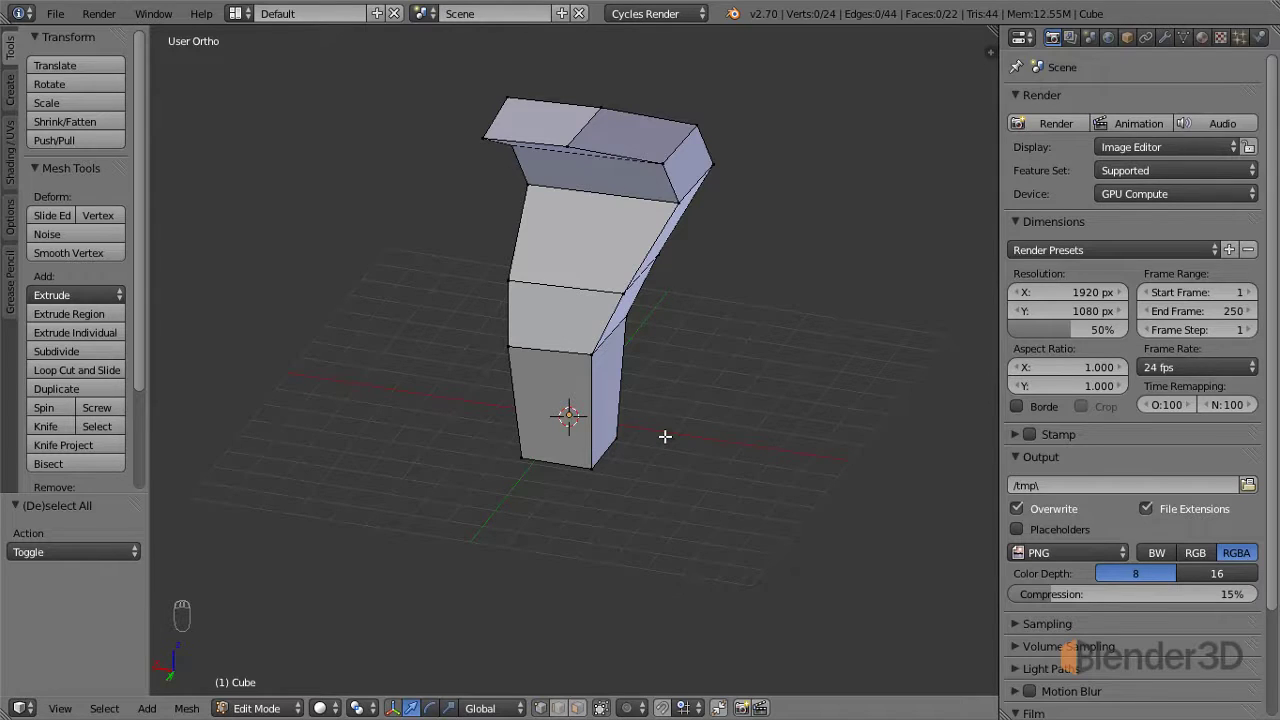
drag(637, 394, 606, 376)
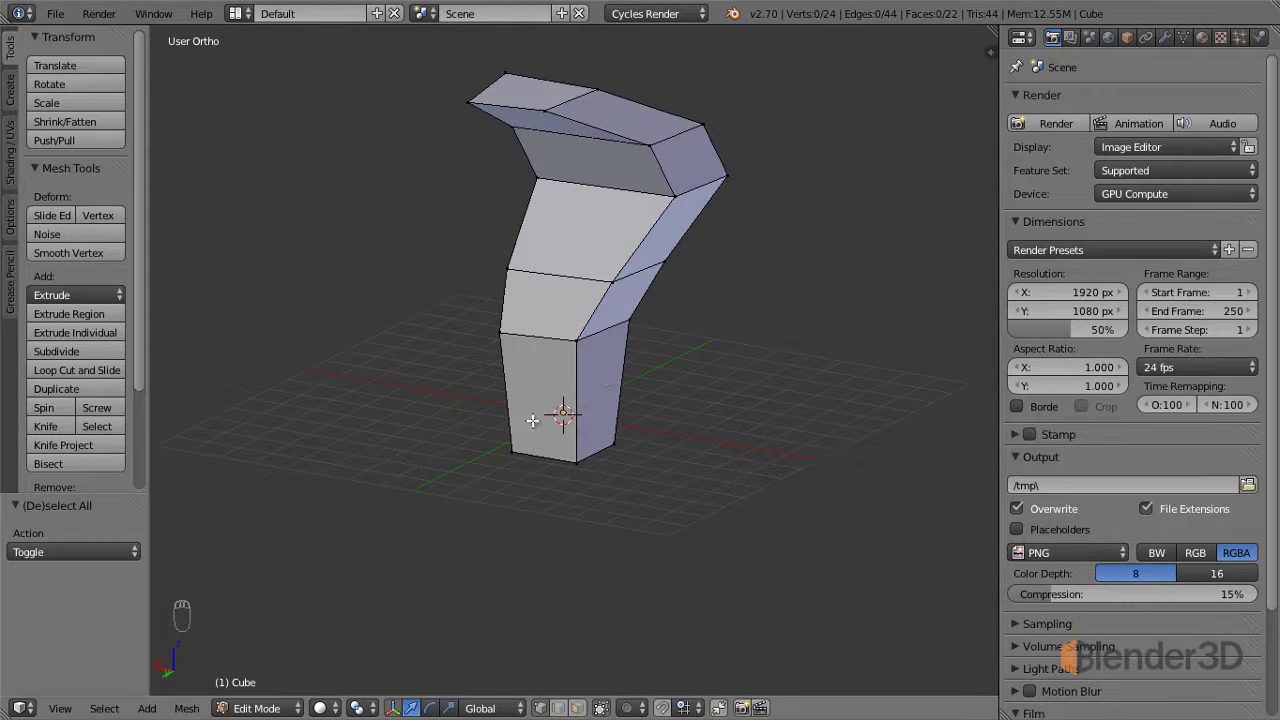
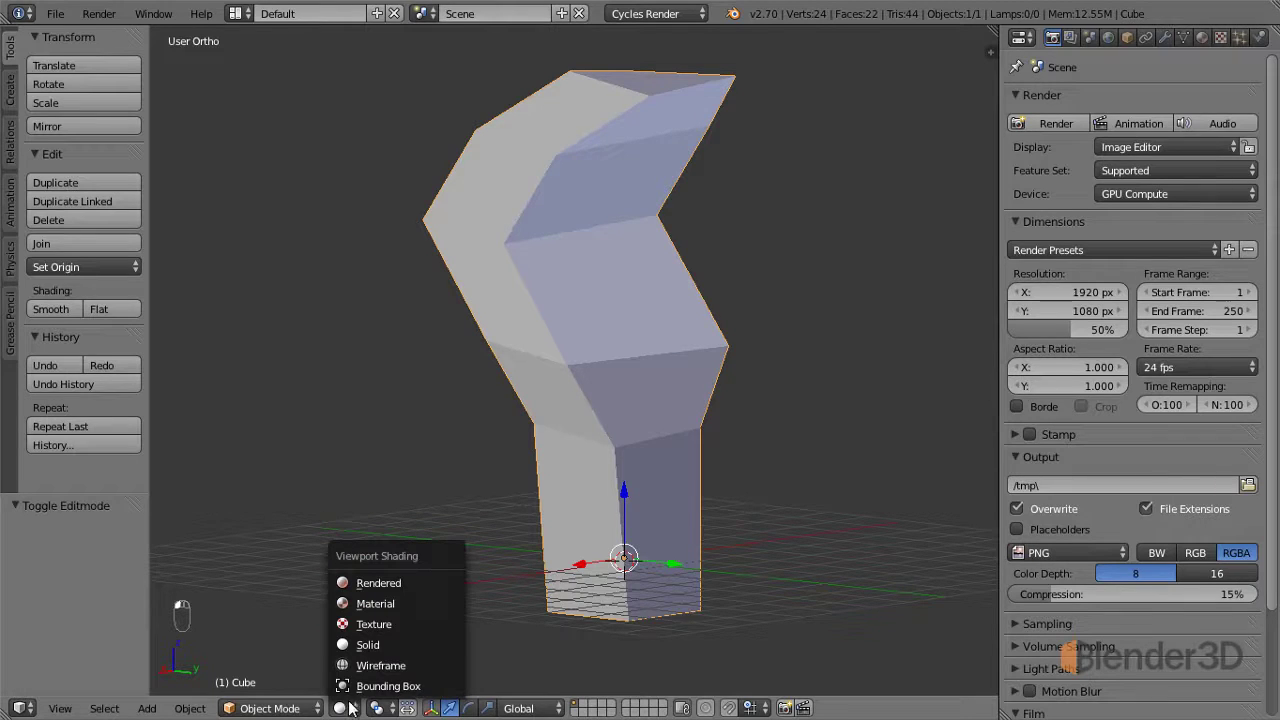
Enter Edit Mode on the column and clear the selection.
click(393, 671)
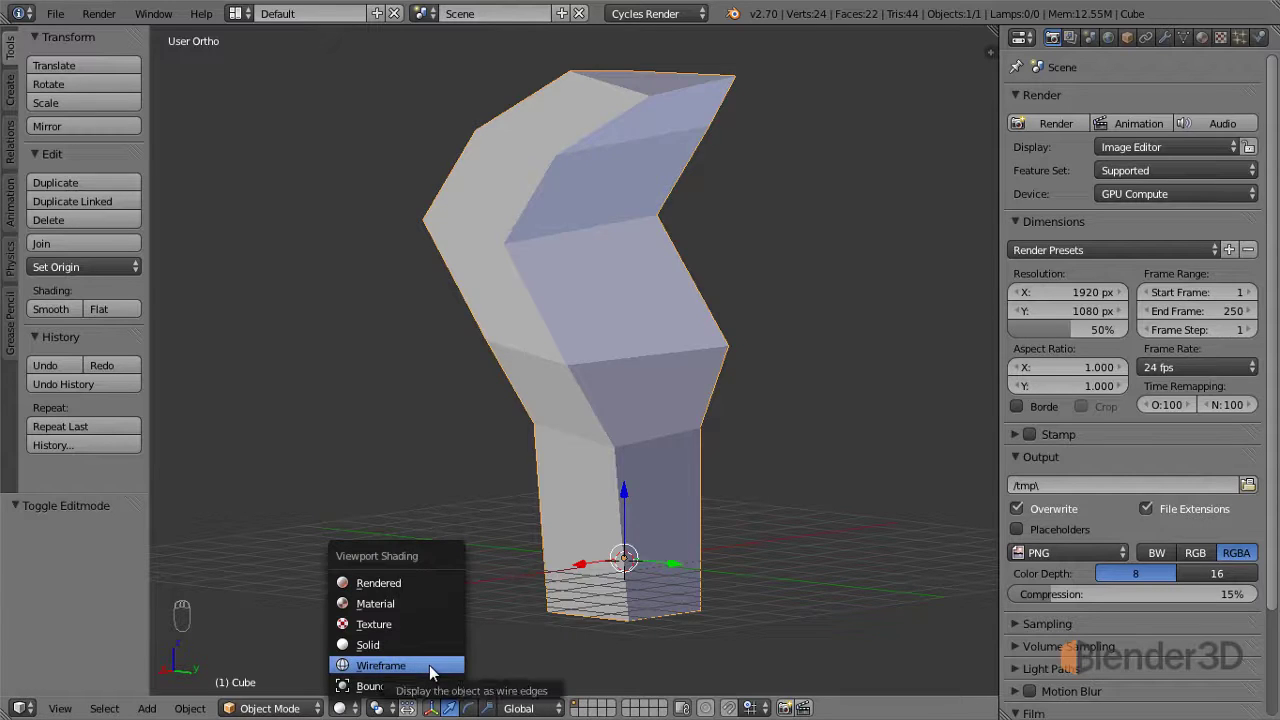
drag(568, 492, 560, 496)
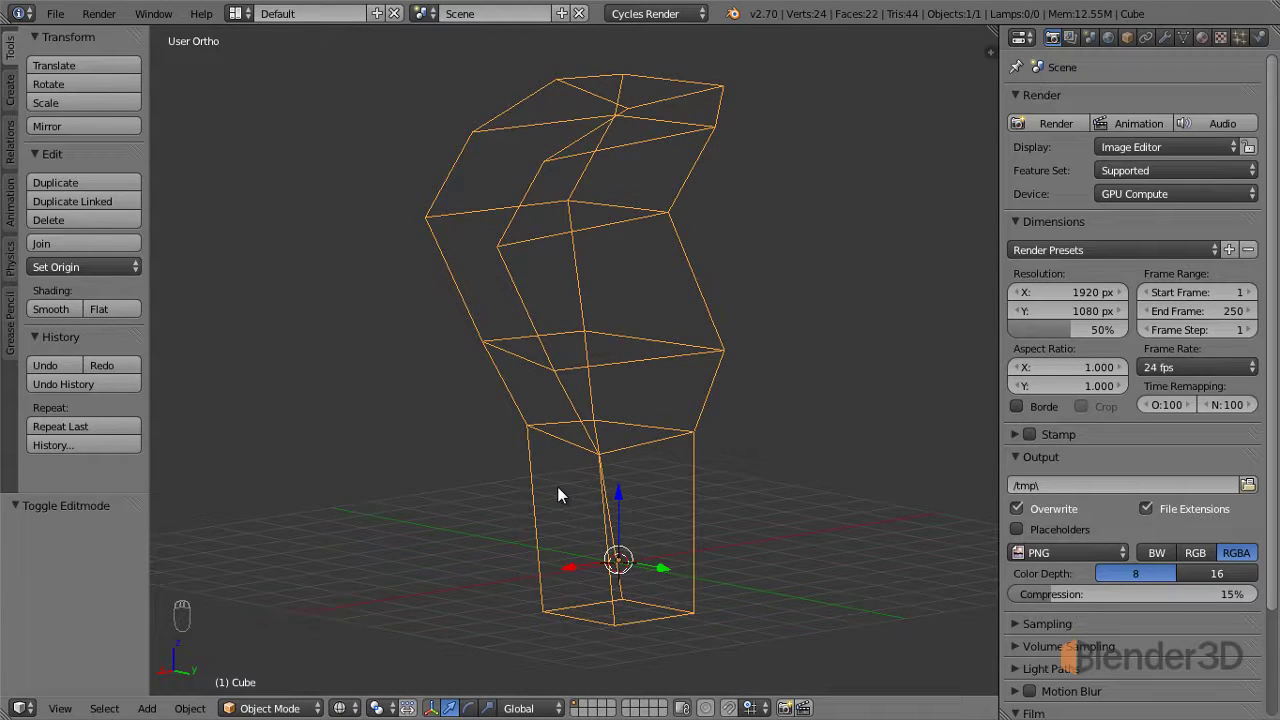
key(Tab)
key(a)
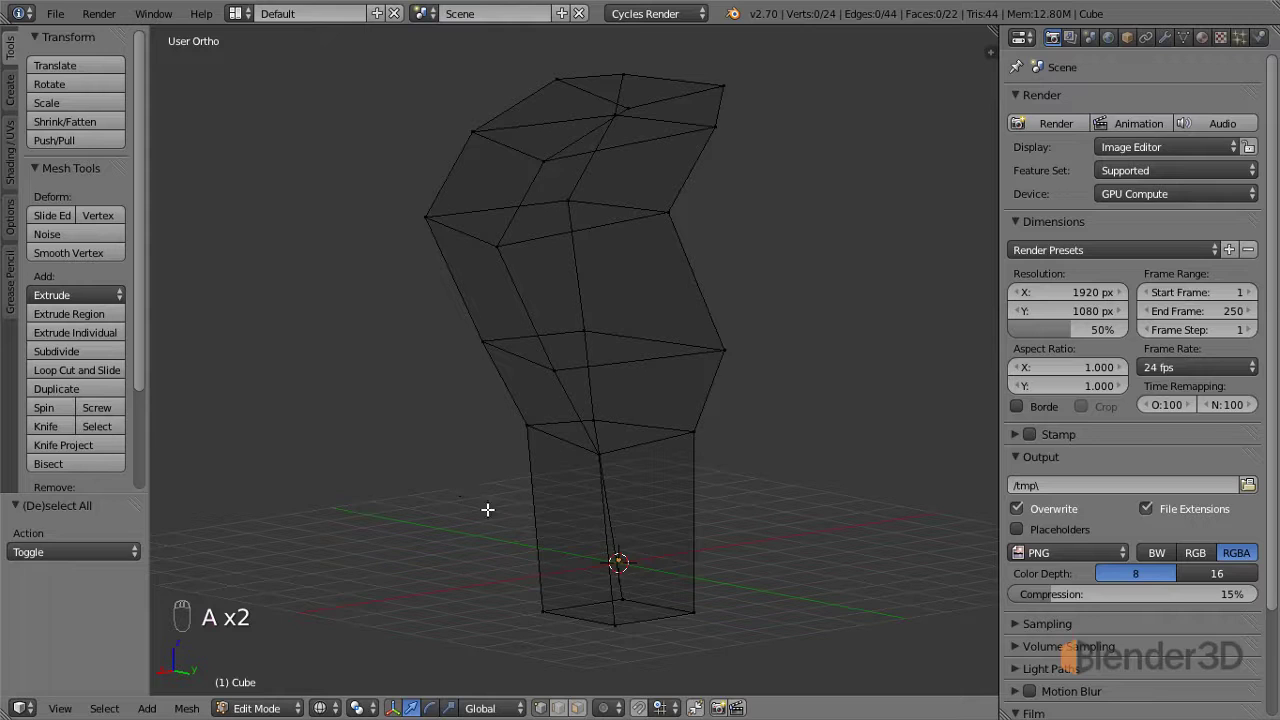
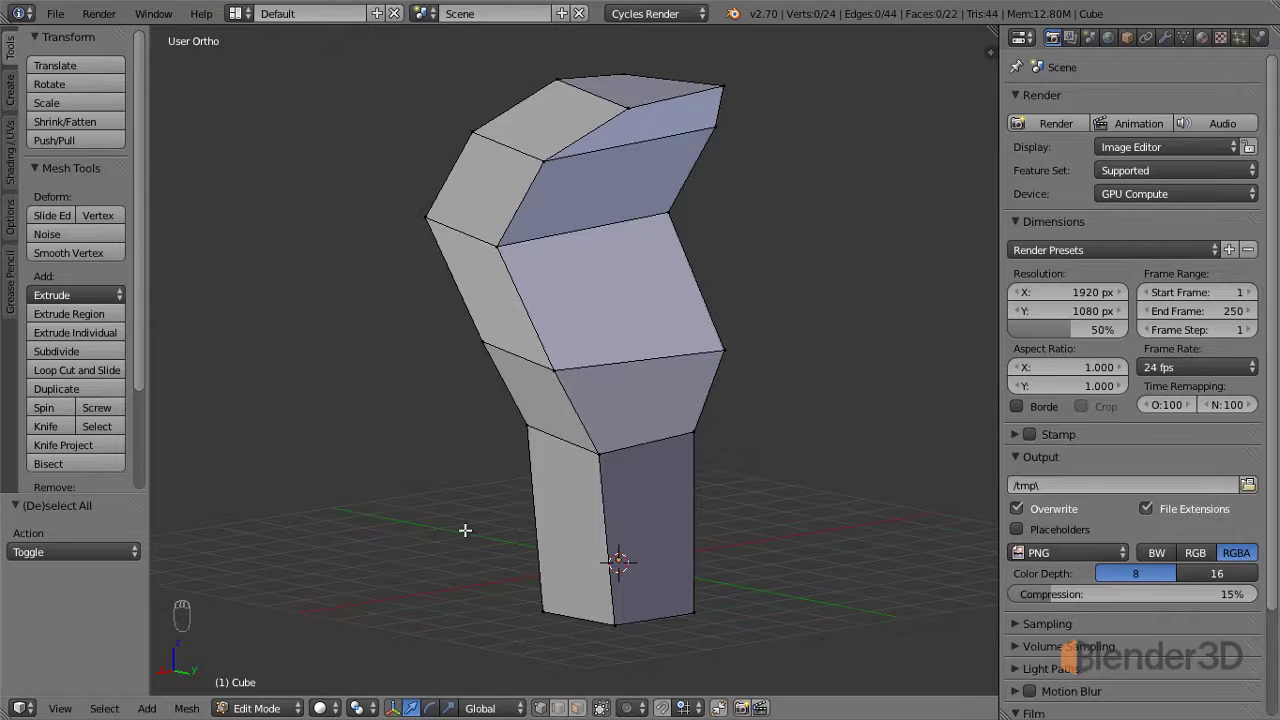
Switch the column to a see-through wireframe view and orbit slightly around it.
key(Tab)
key(Tab)
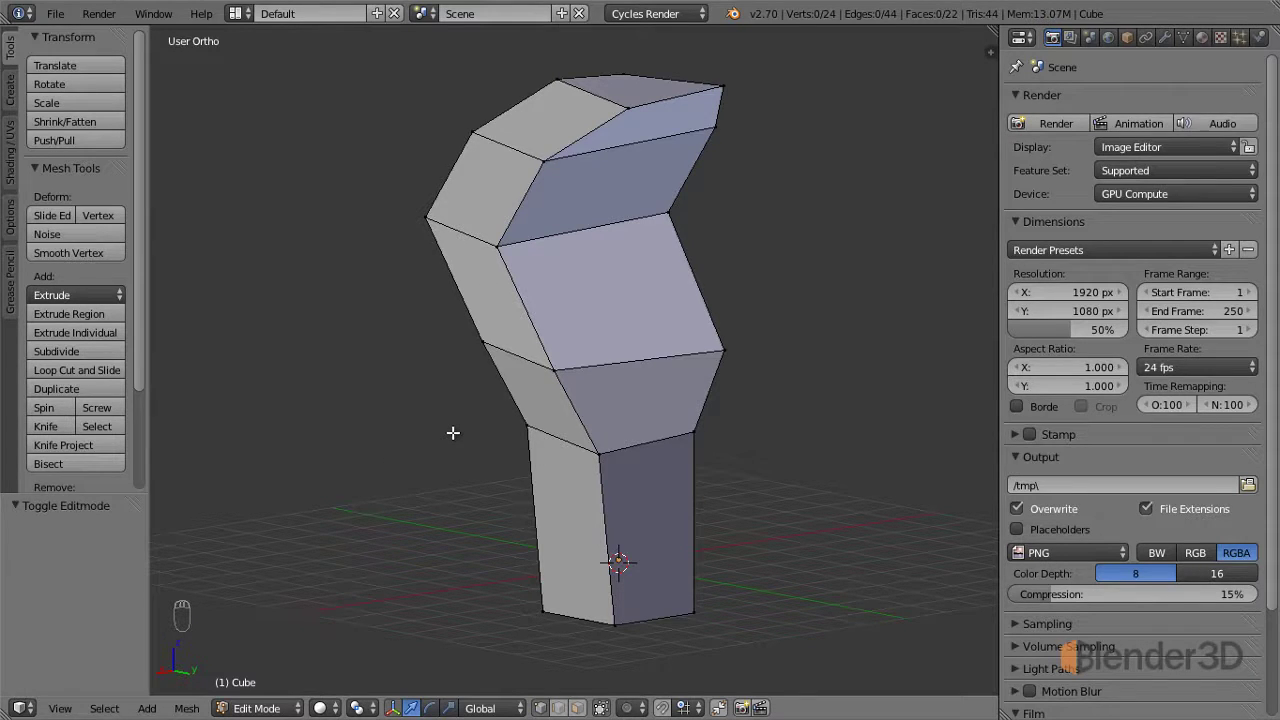
key(z)
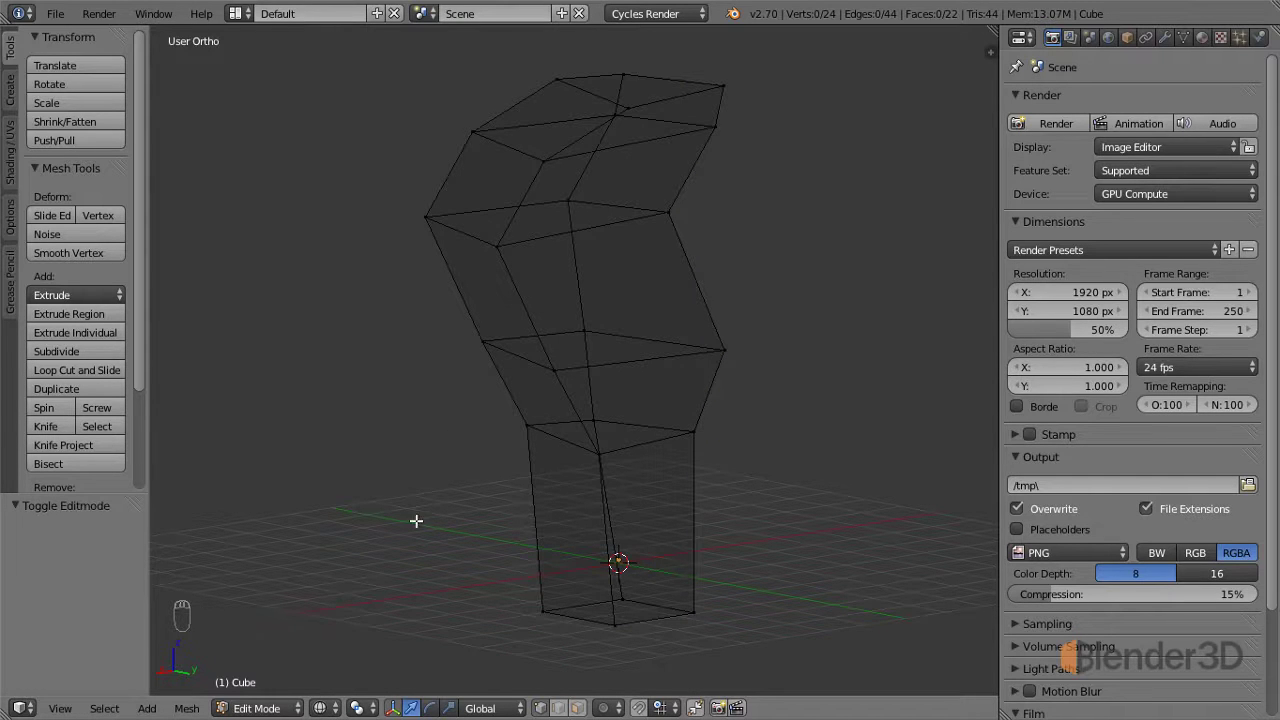
drag(438, 485, 453, 469)
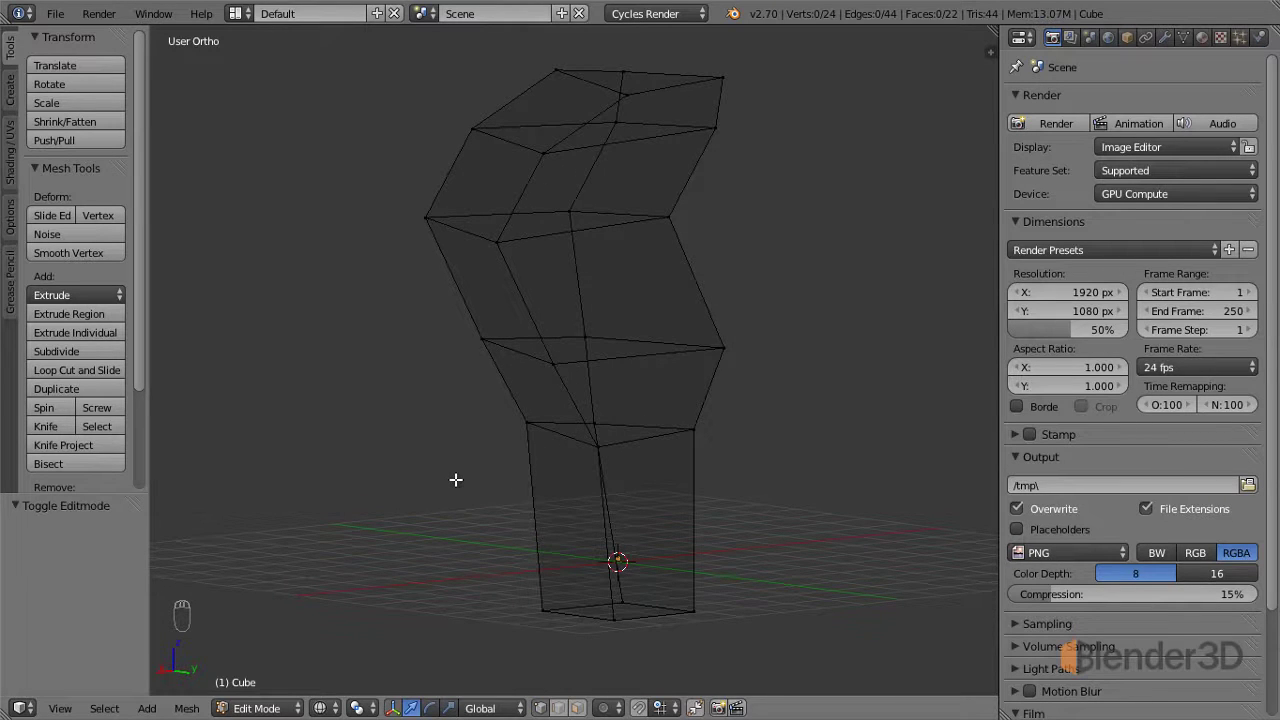
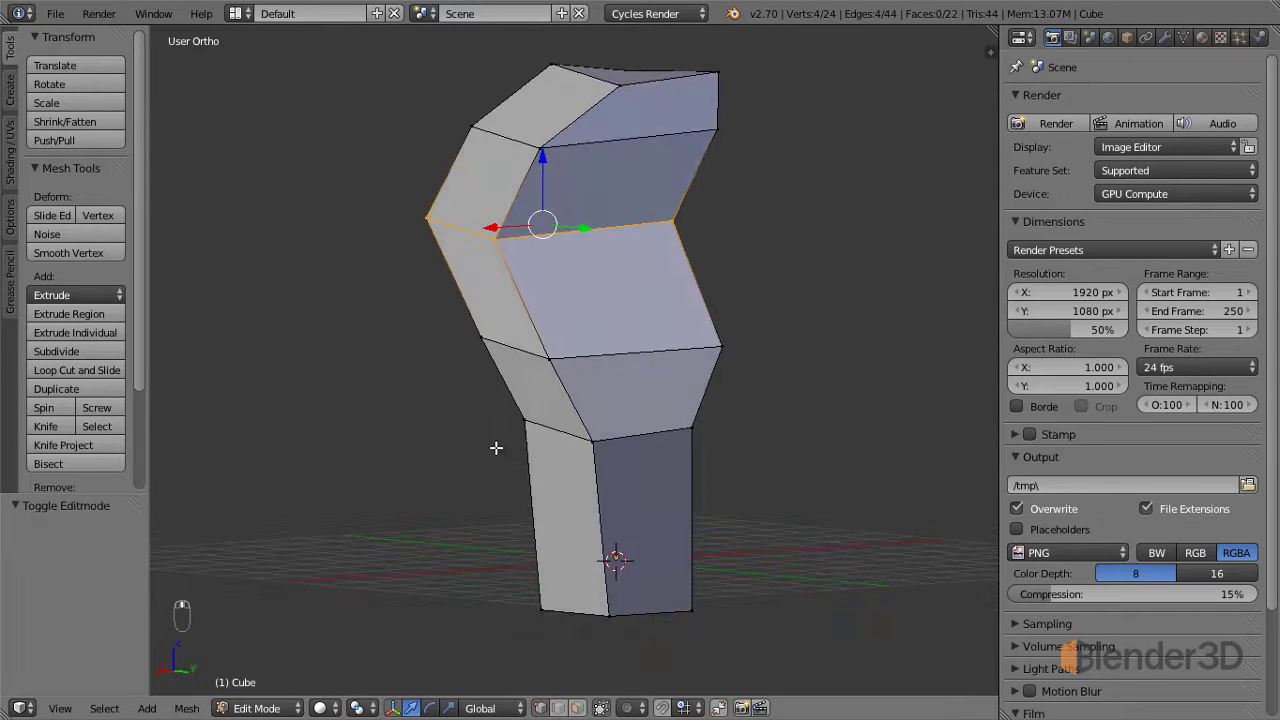
Cycle the mesh selection on and off, leaving nothing selected in wireframe view.
key(a)
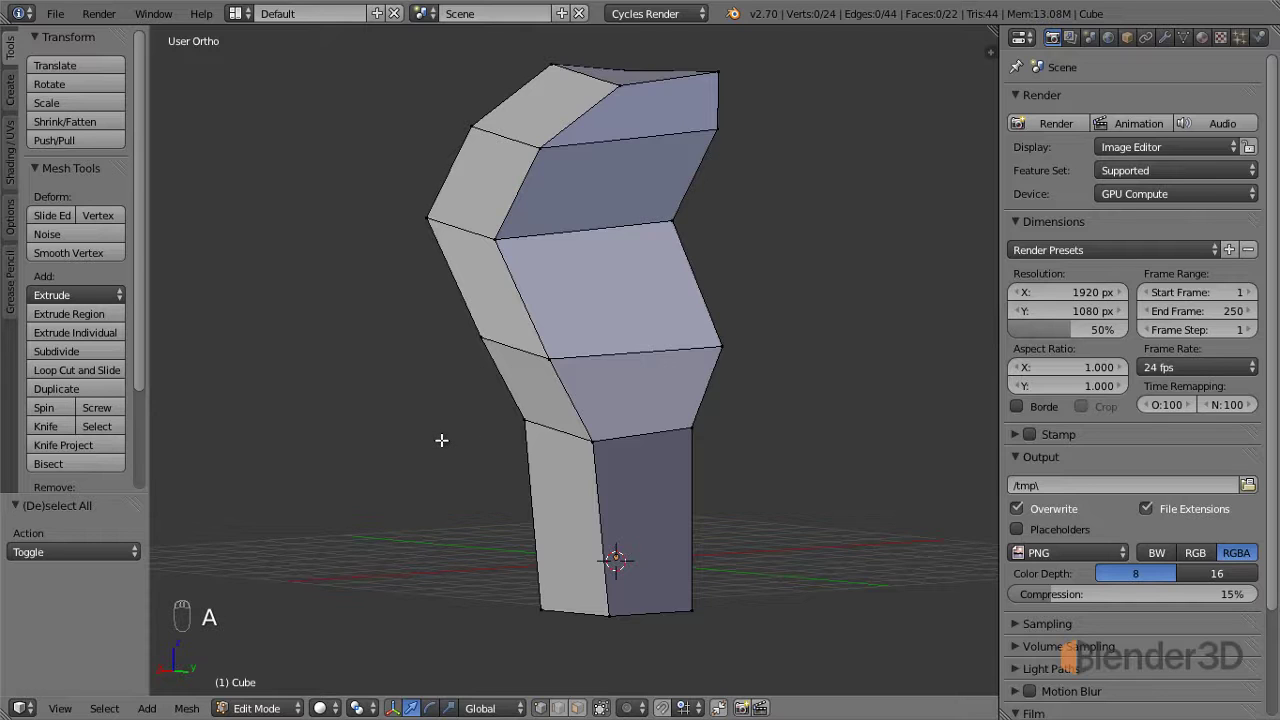
key(a)
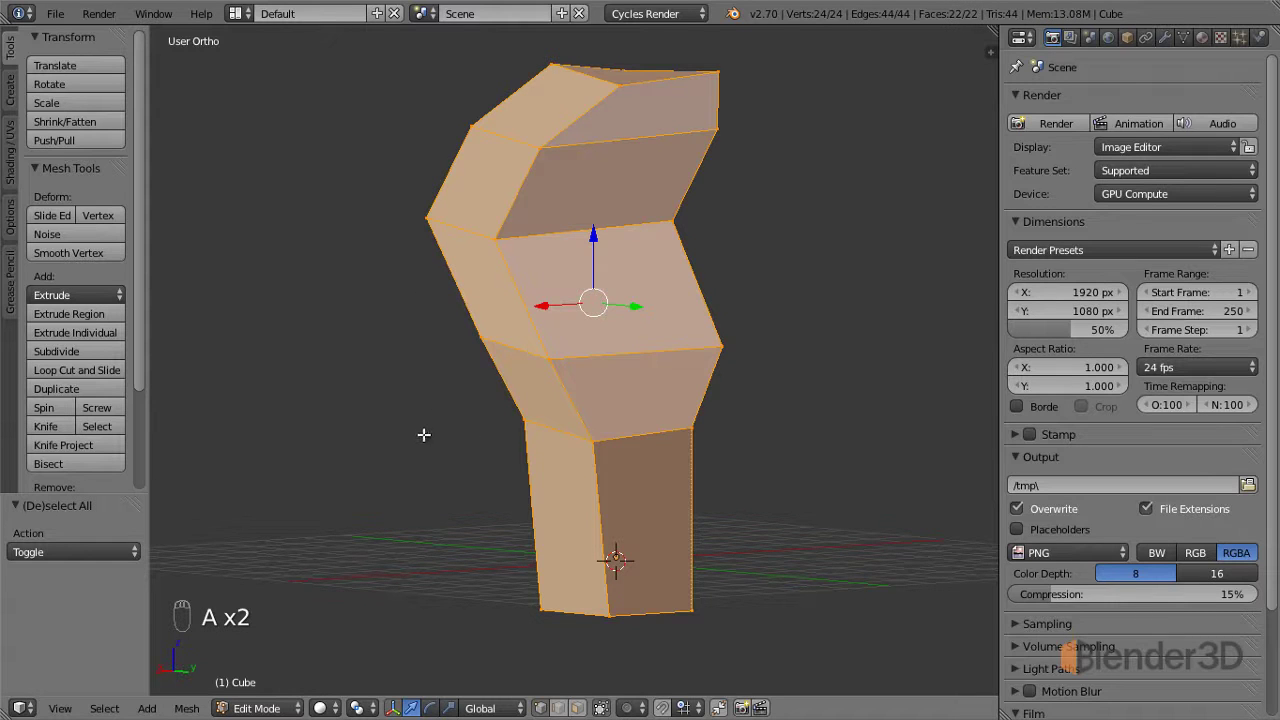
key(a)
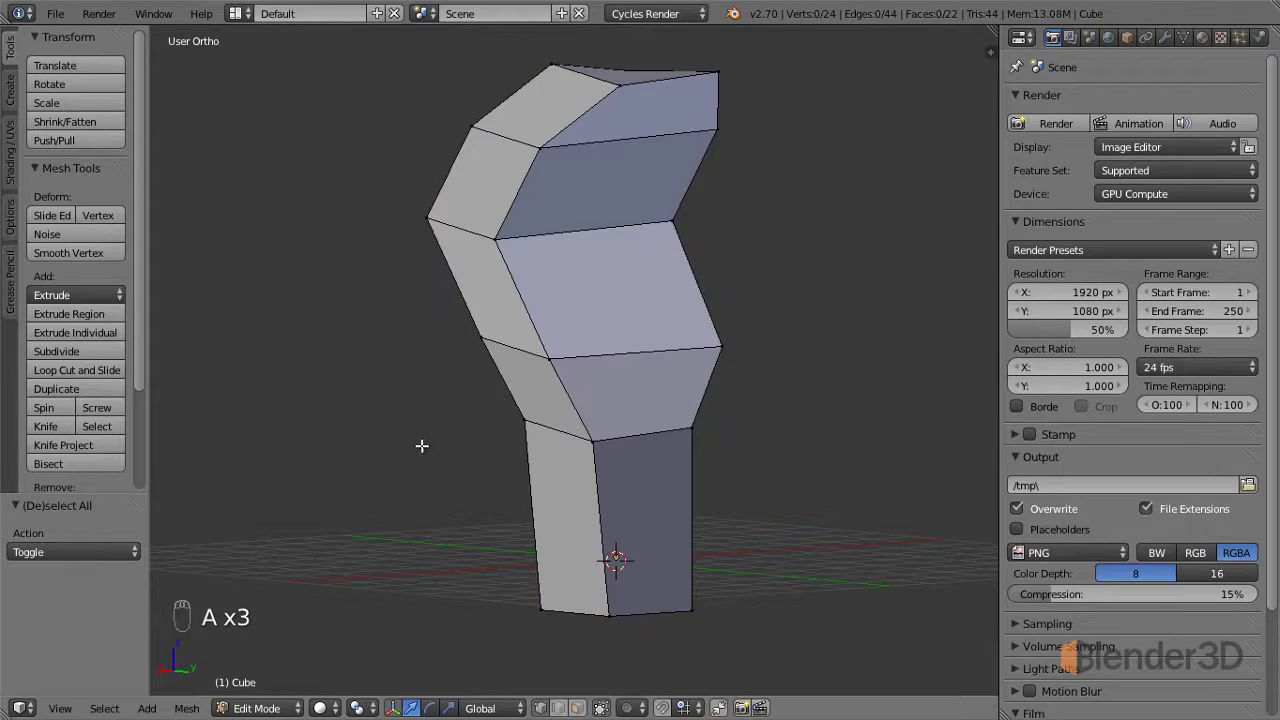
key(z)
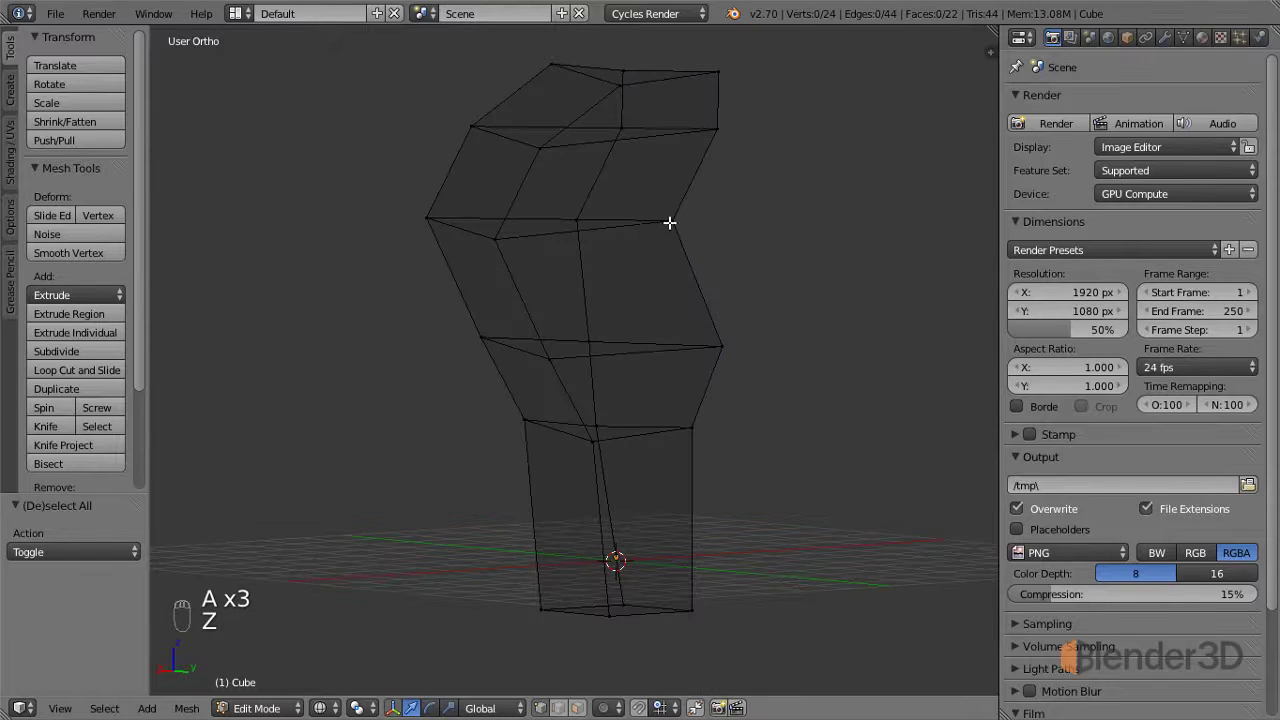
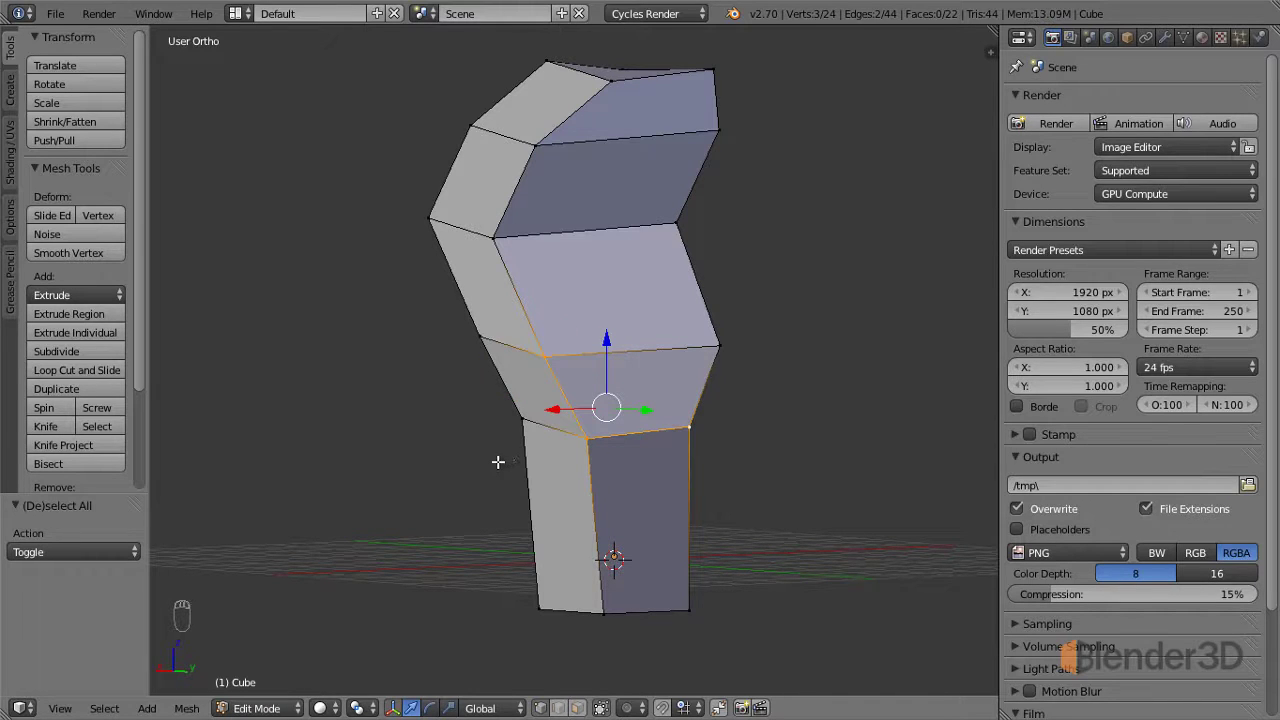
Reset the selection so no geometry is picked before choosing the tapered section.
key(a)
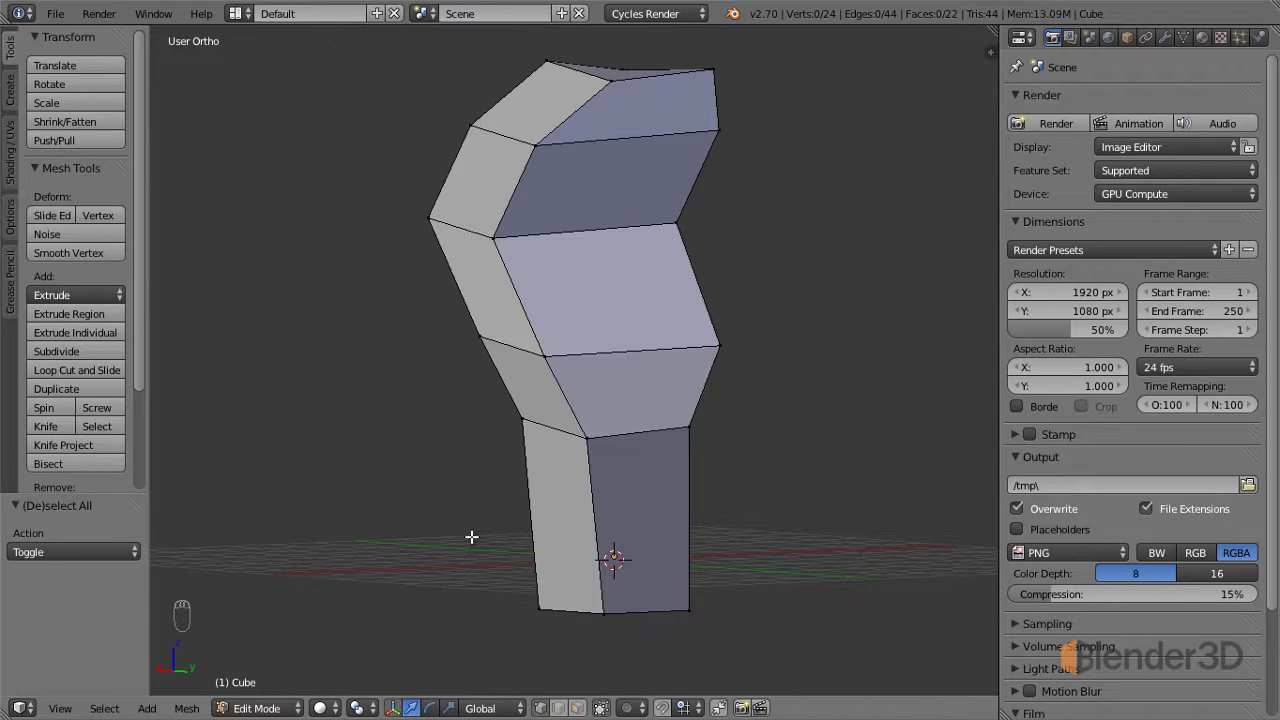
key(a)
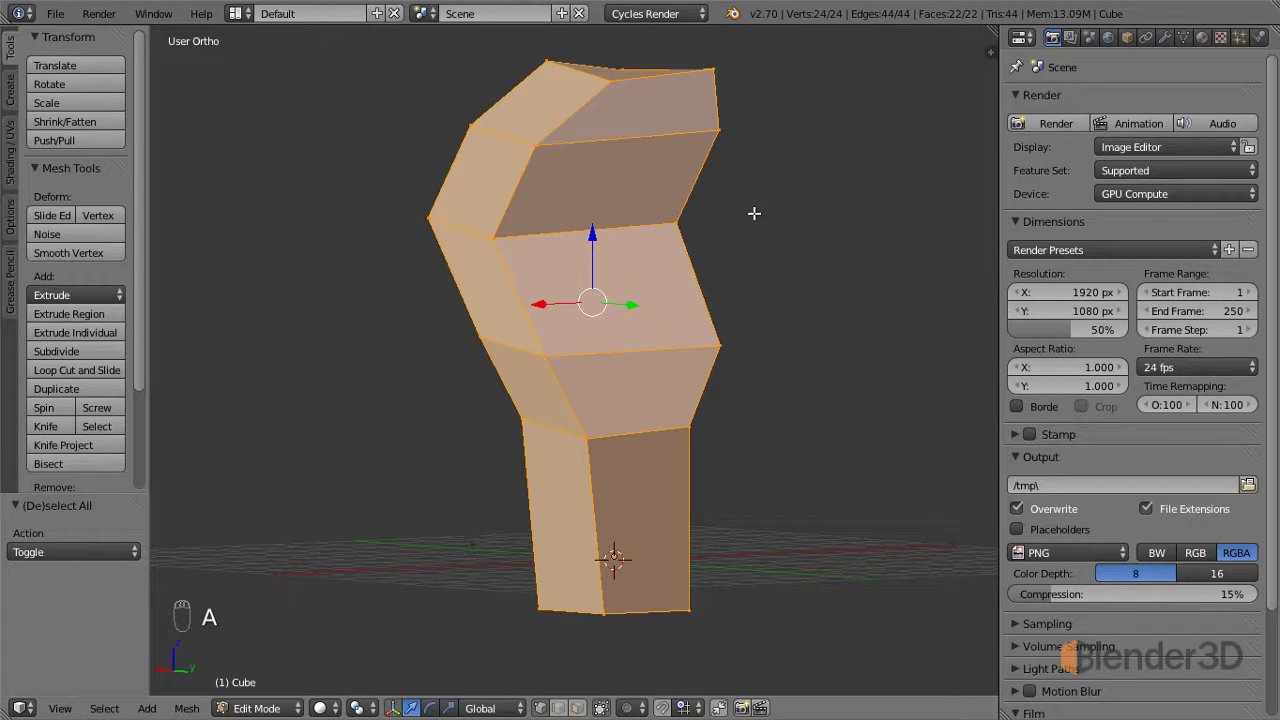
key(a)
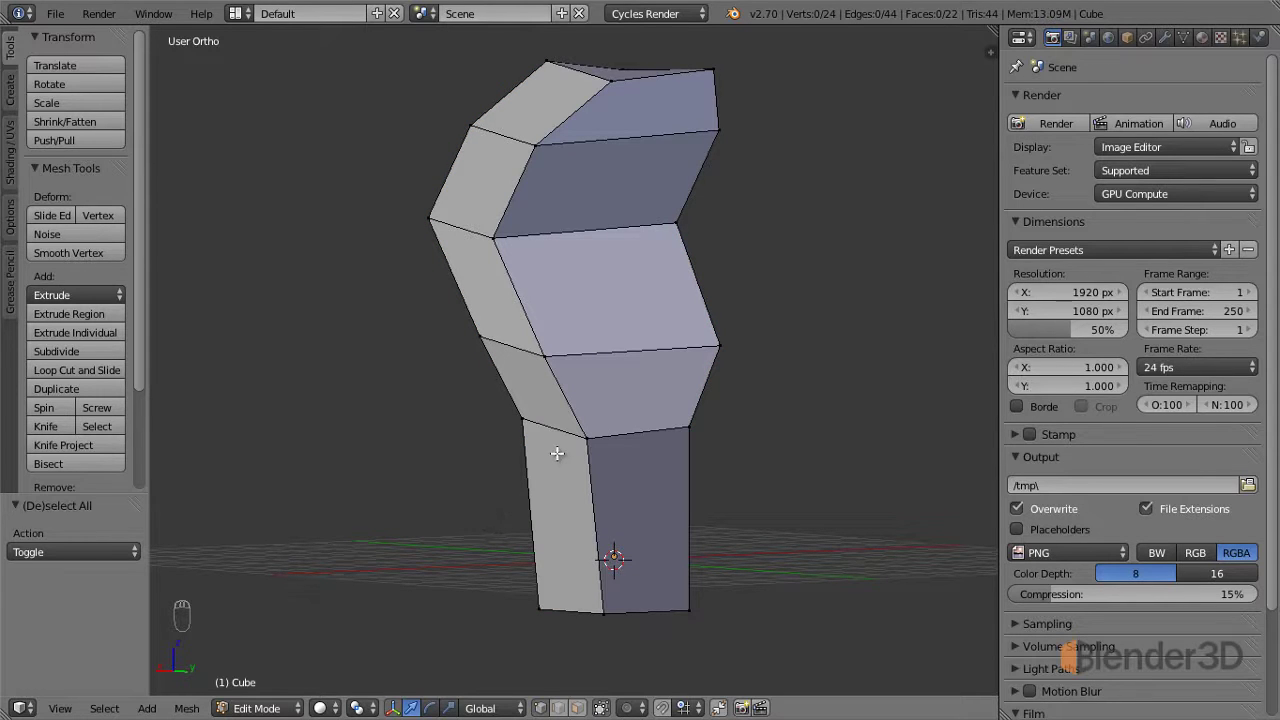
Select the vertices forming the tapered face just above the base block, undoing one mis-pick.
drag(596, 437, 692, 430)
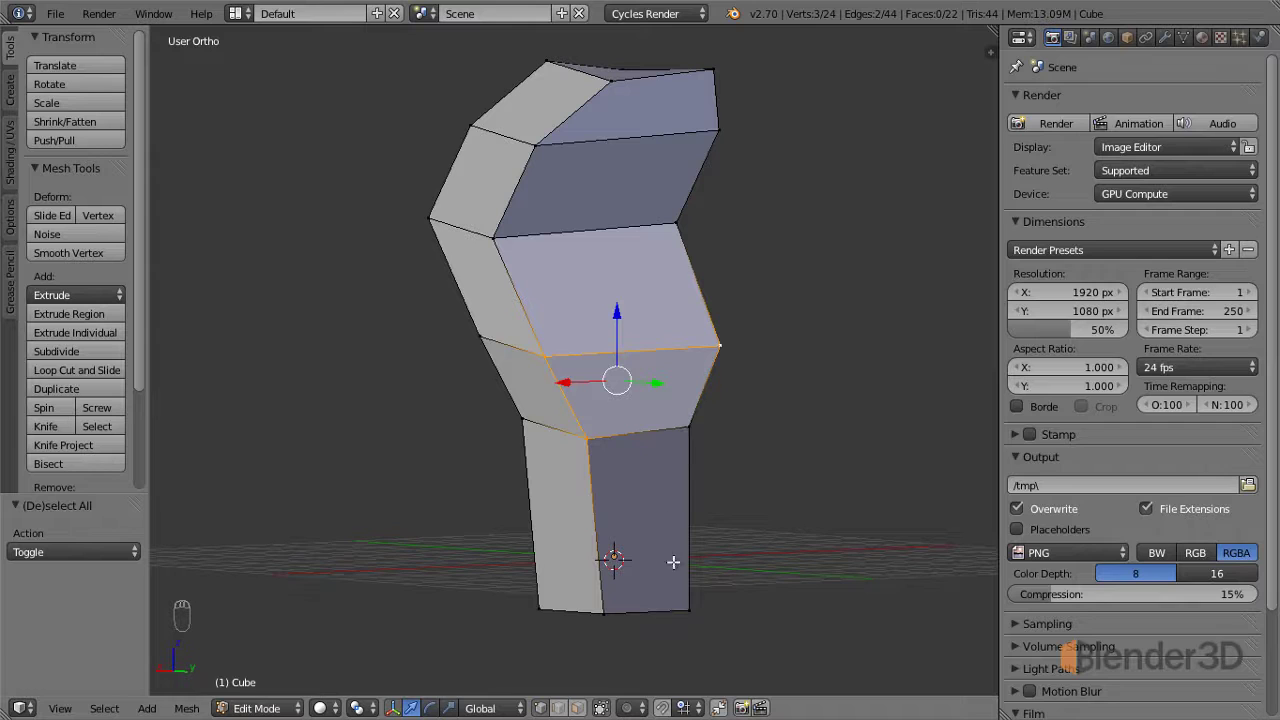
drag(688, 606, 720, 582)
key(ctrl+z)
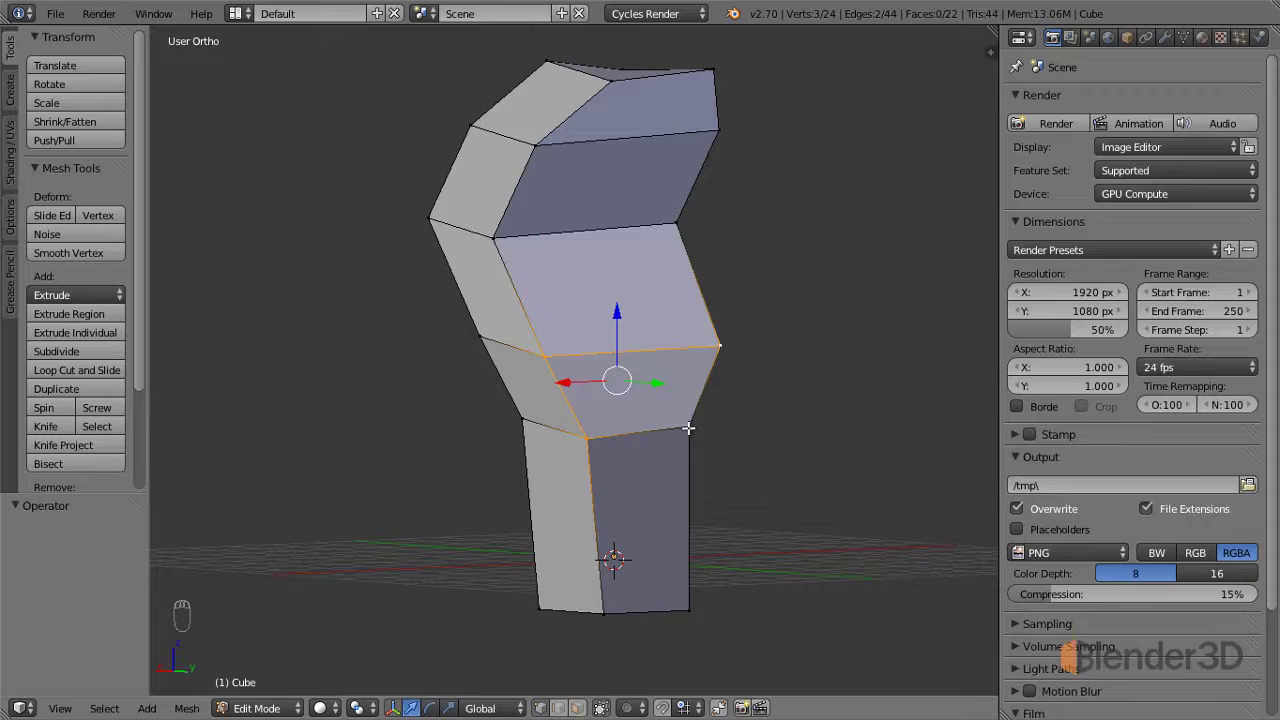
drag(685, 423, 664, 505)
middle_click(664, 505)
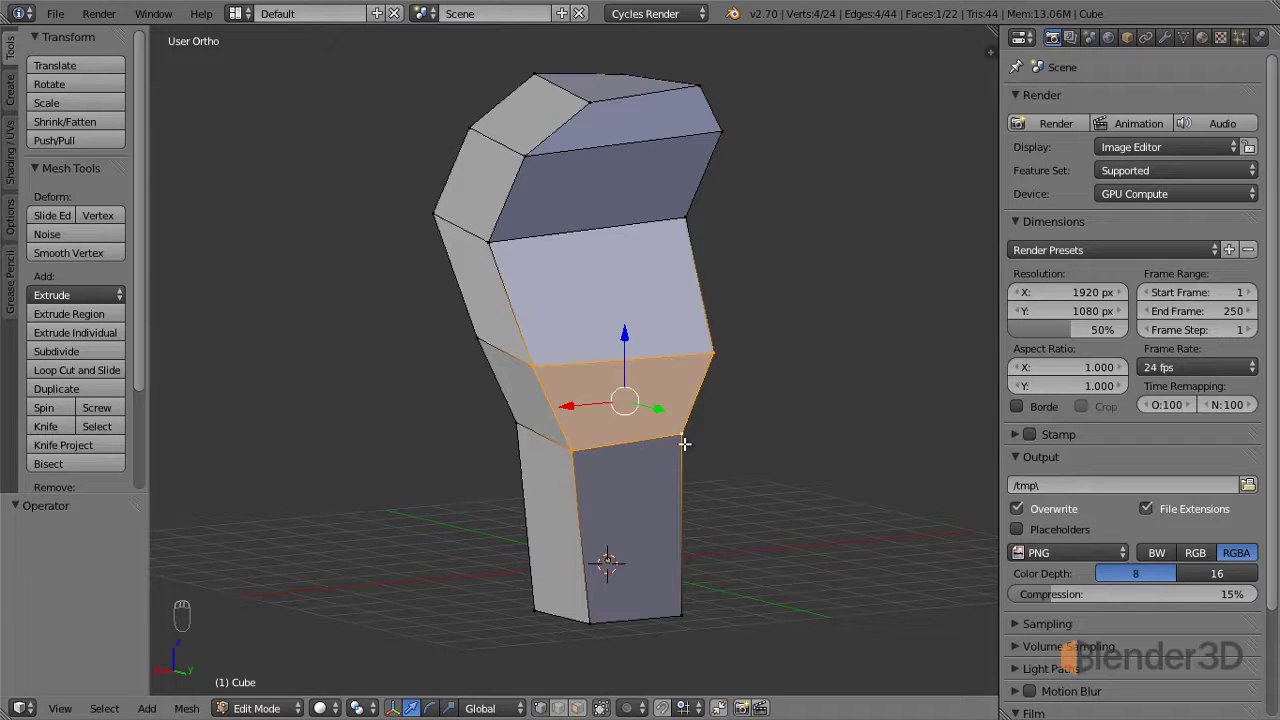
Clear the tapered-face selection and start circle-selecting the sections below the head.
key(a)
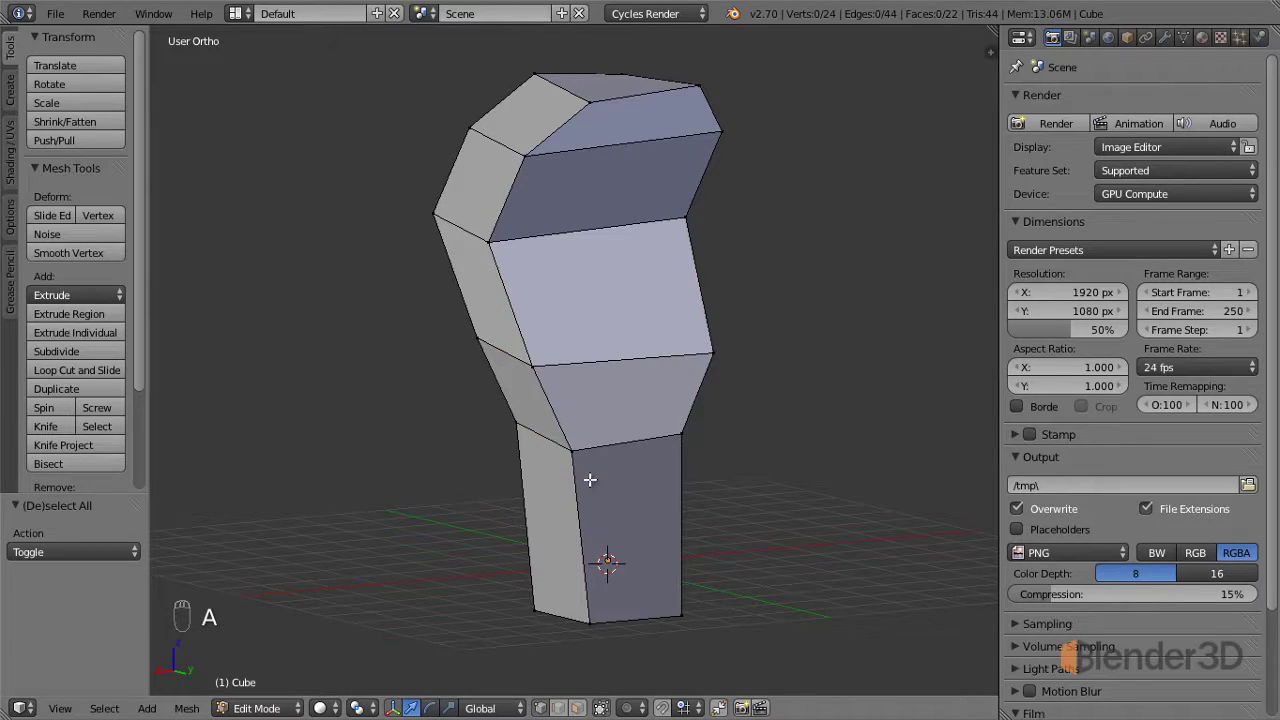
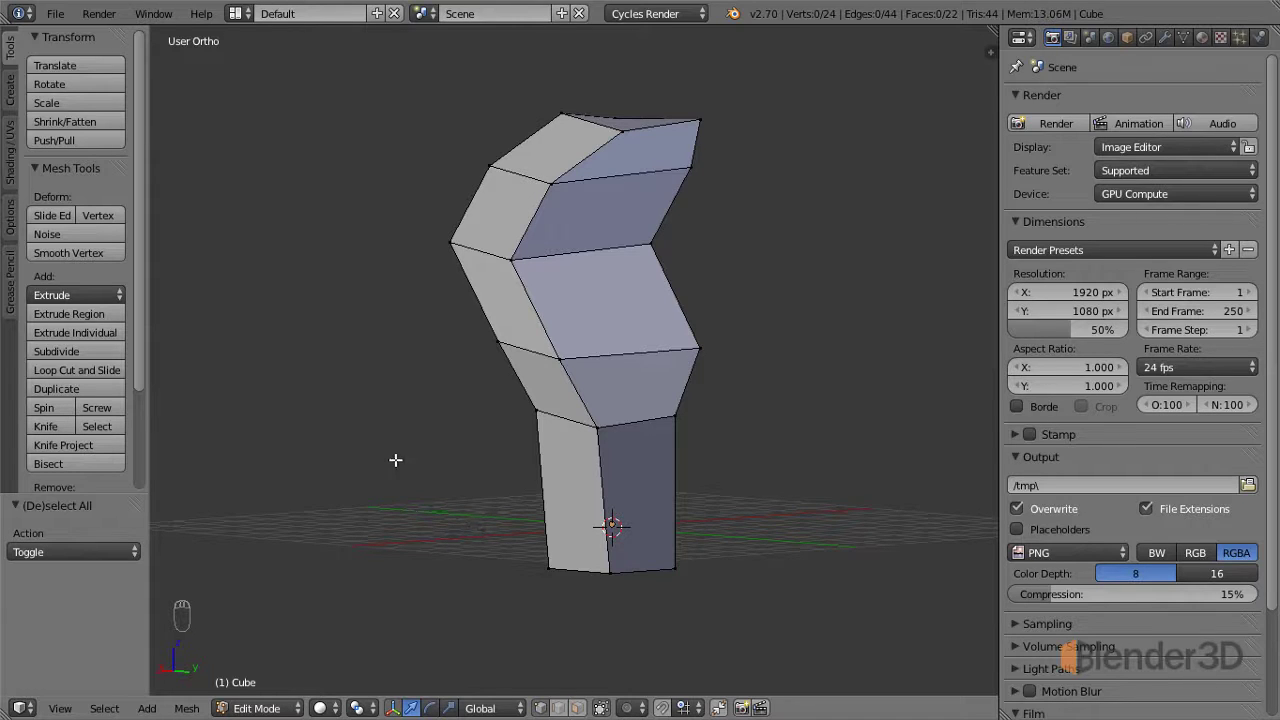
key(c)
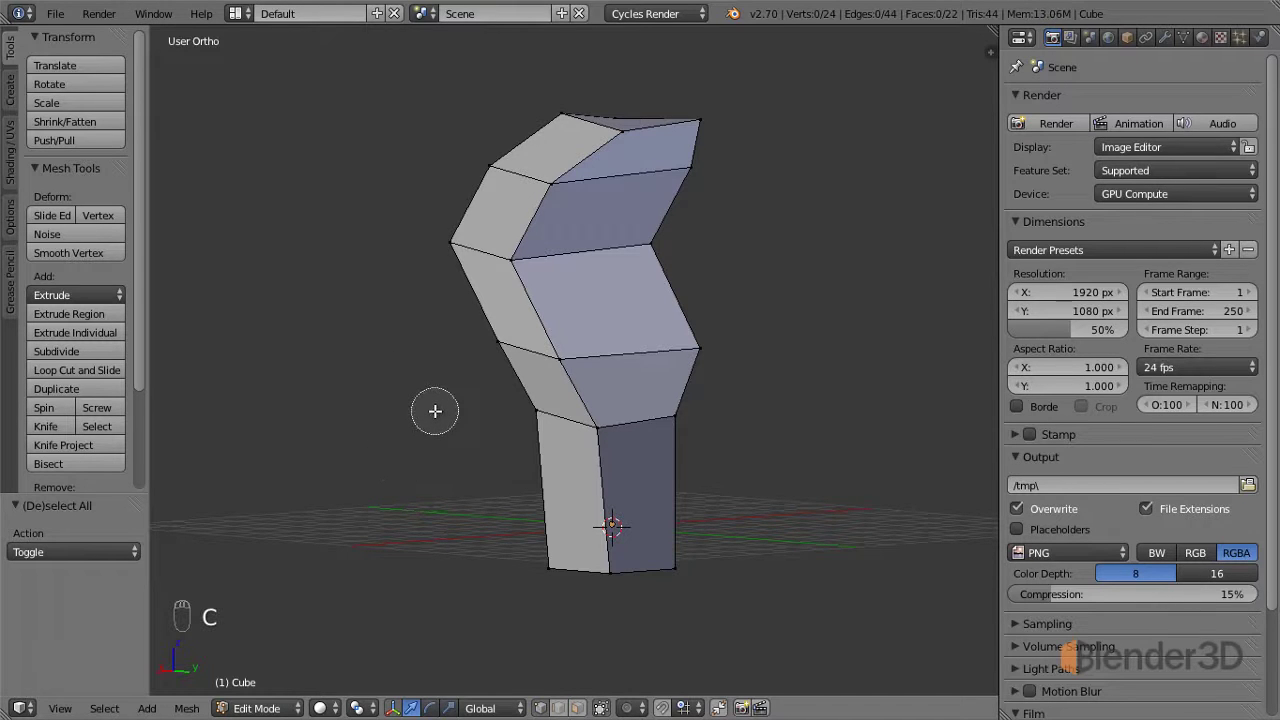
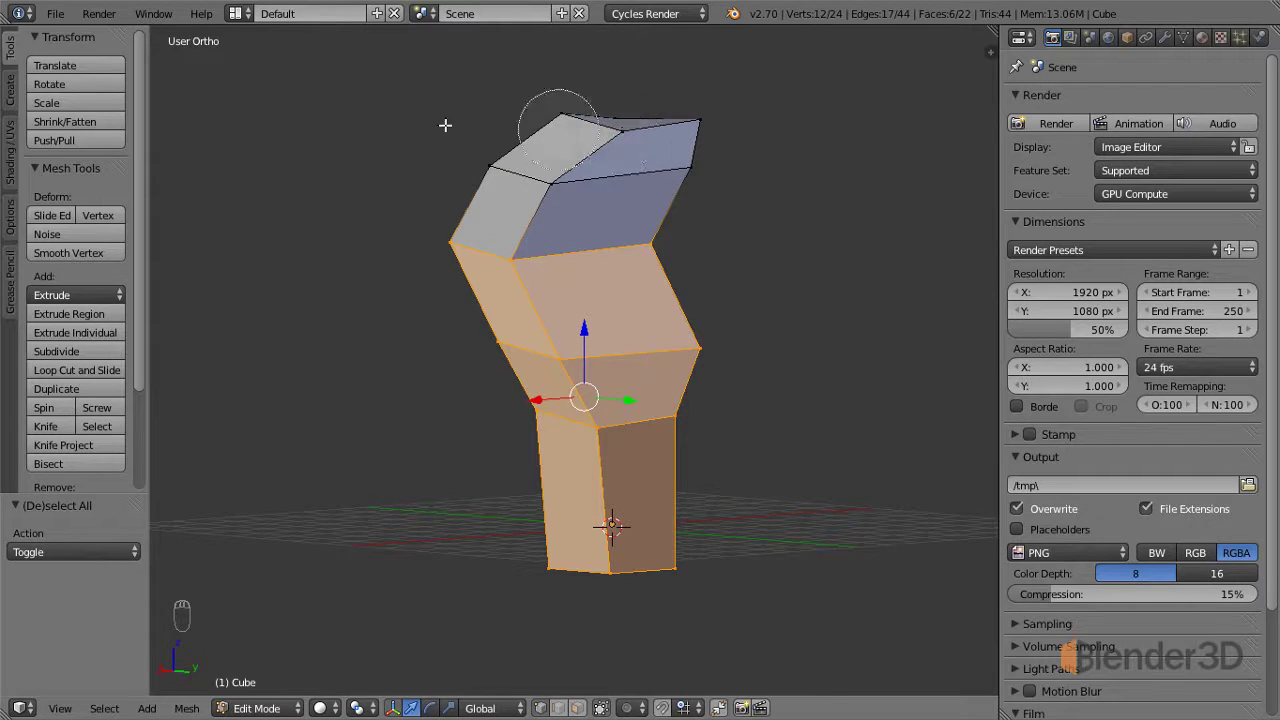
drag(412, 145, 388, 308)
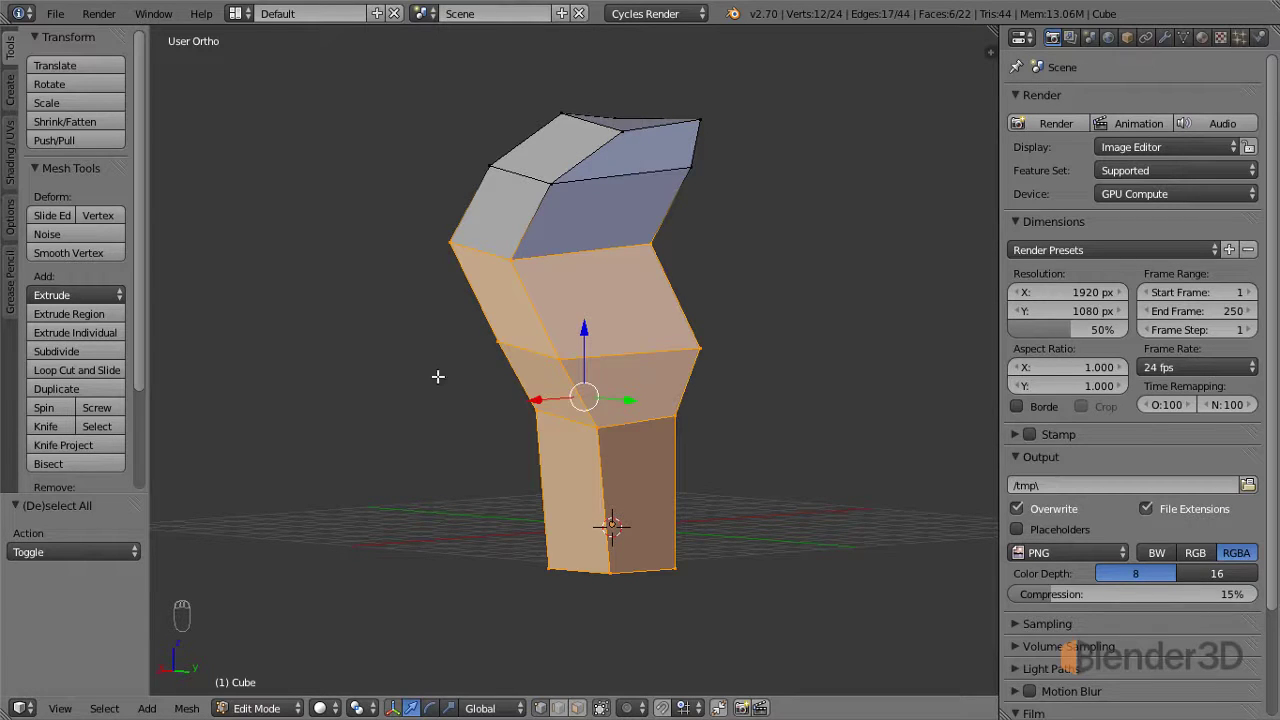
key(a)
middle_click(448, 463)
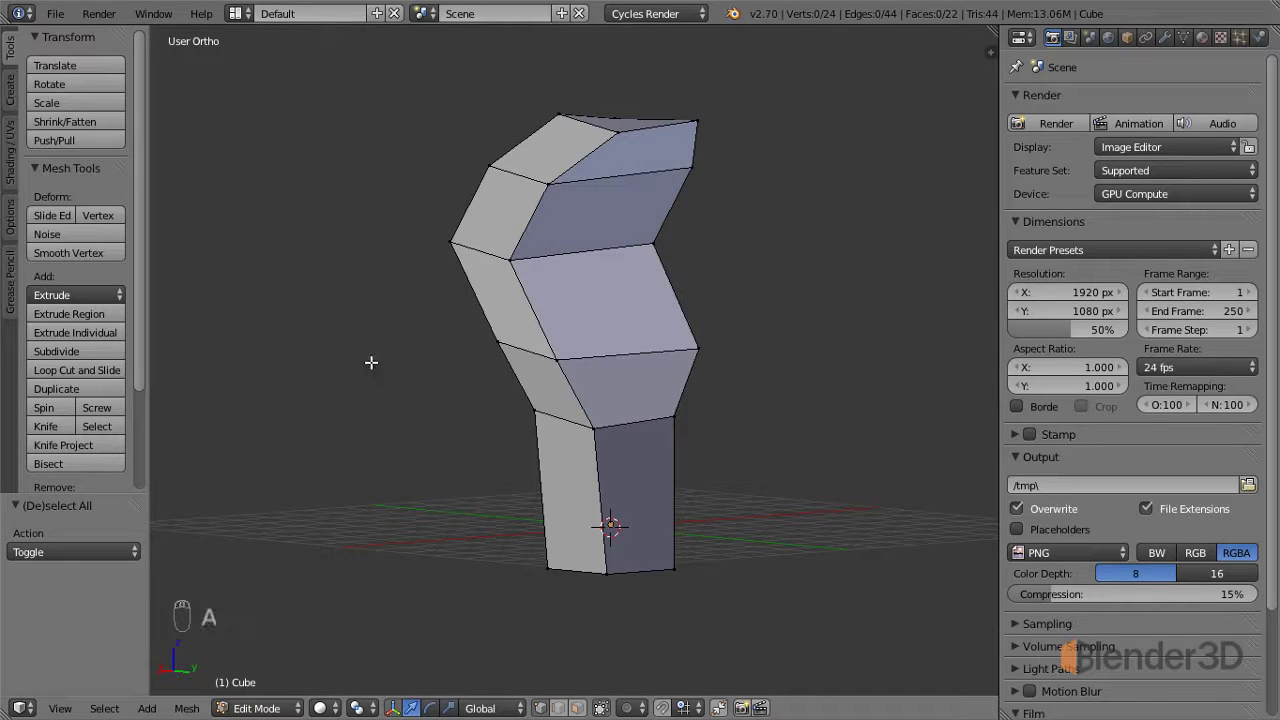
key(b)
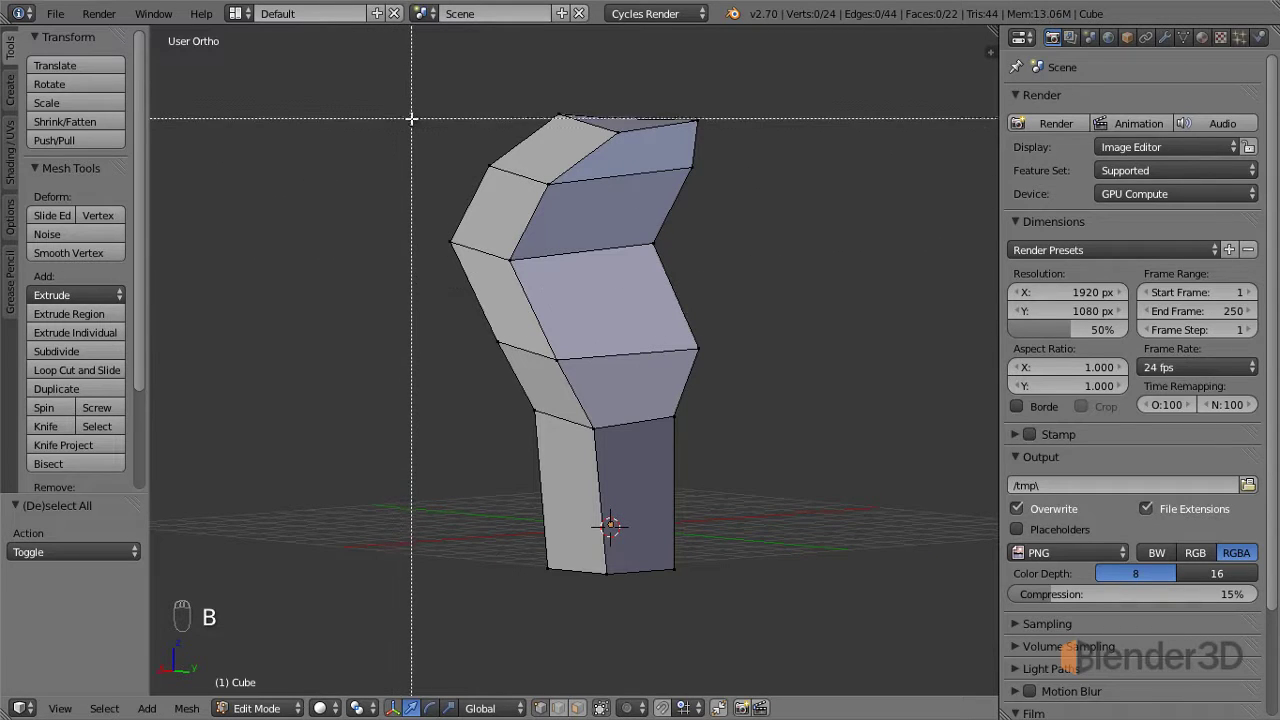
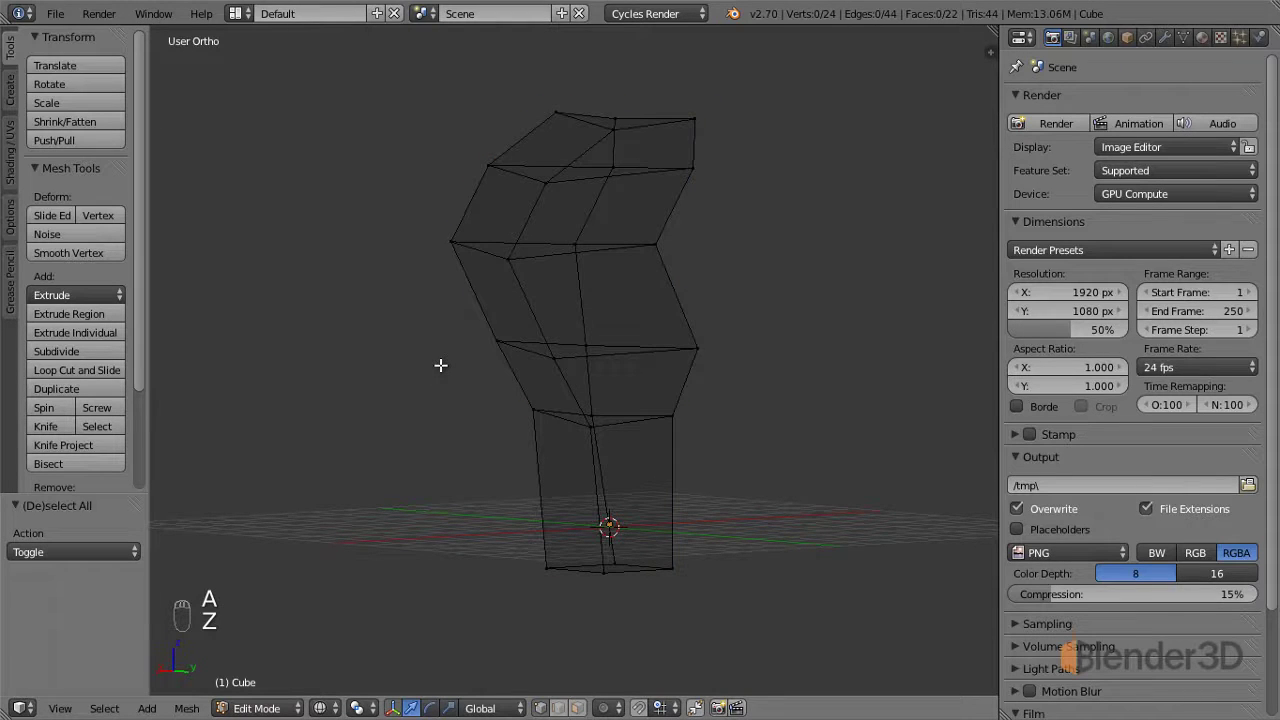
In see-through view, circle-select the head's lower ring of faces.
key(b)
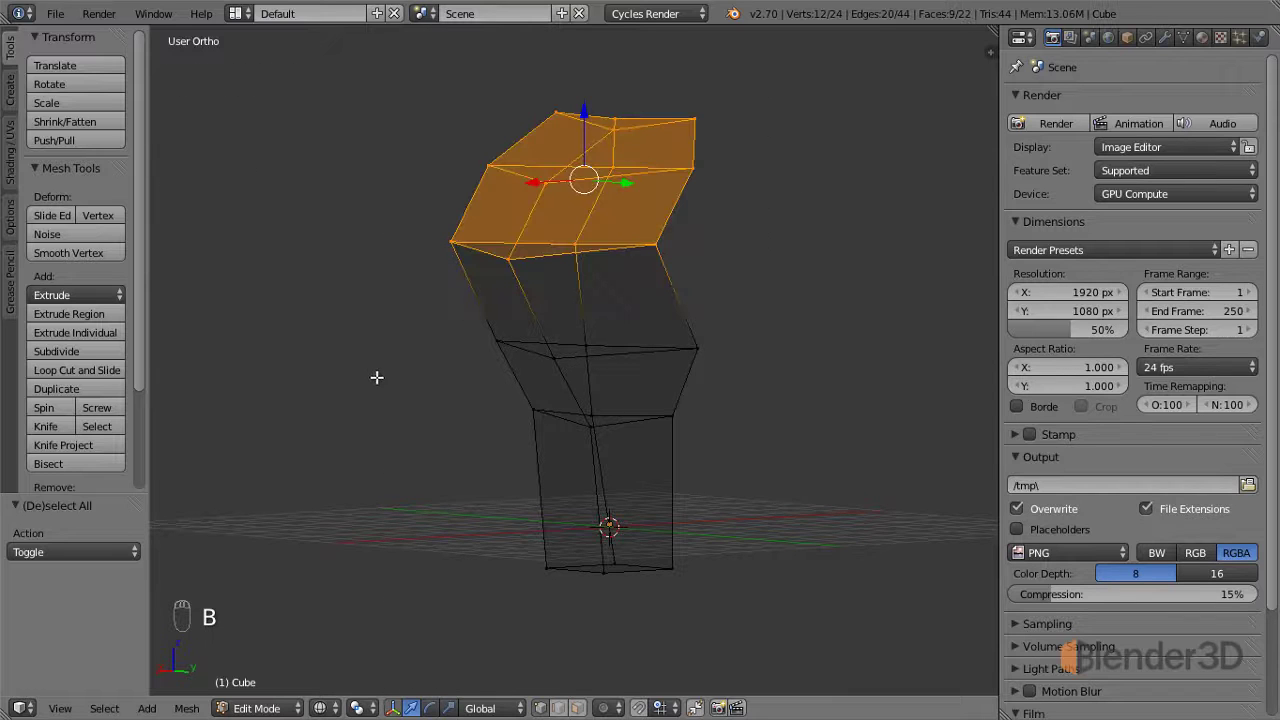
key(a)
key(c)
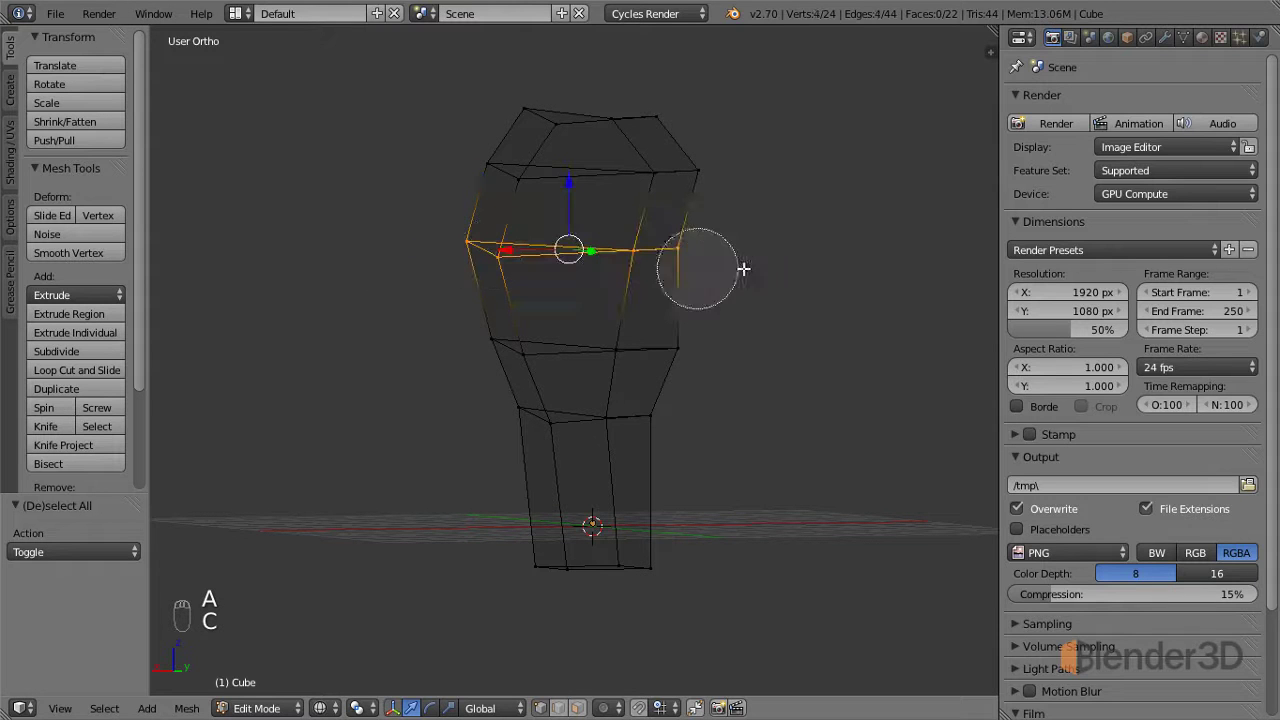
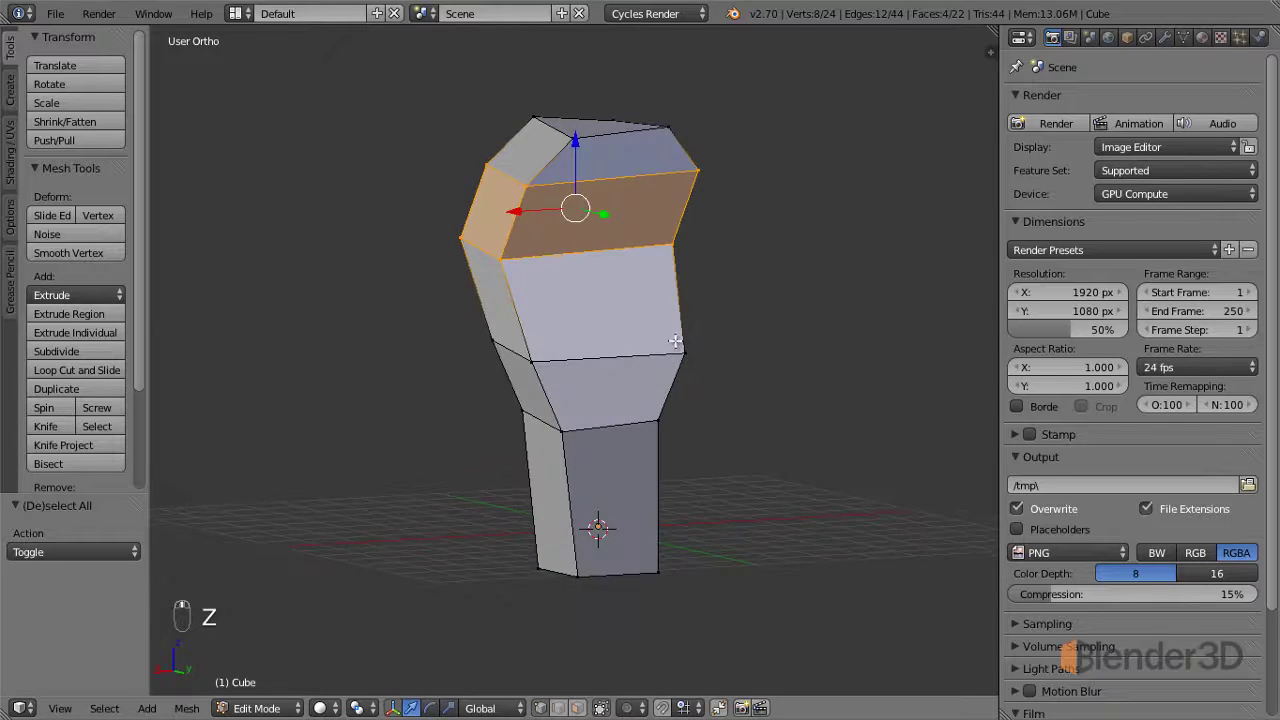
Scale the head's lower band up about 1.13 and rotate it about -10 degrees so the head leans.
key(s)
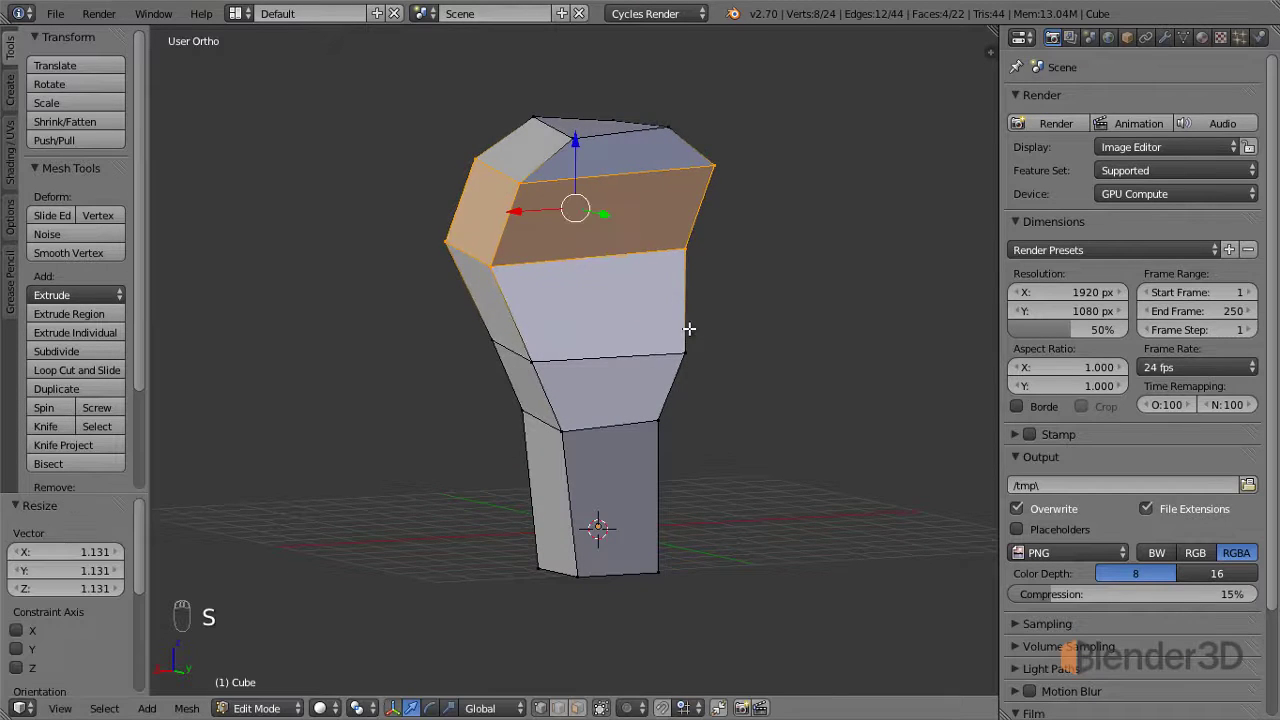
key(g)
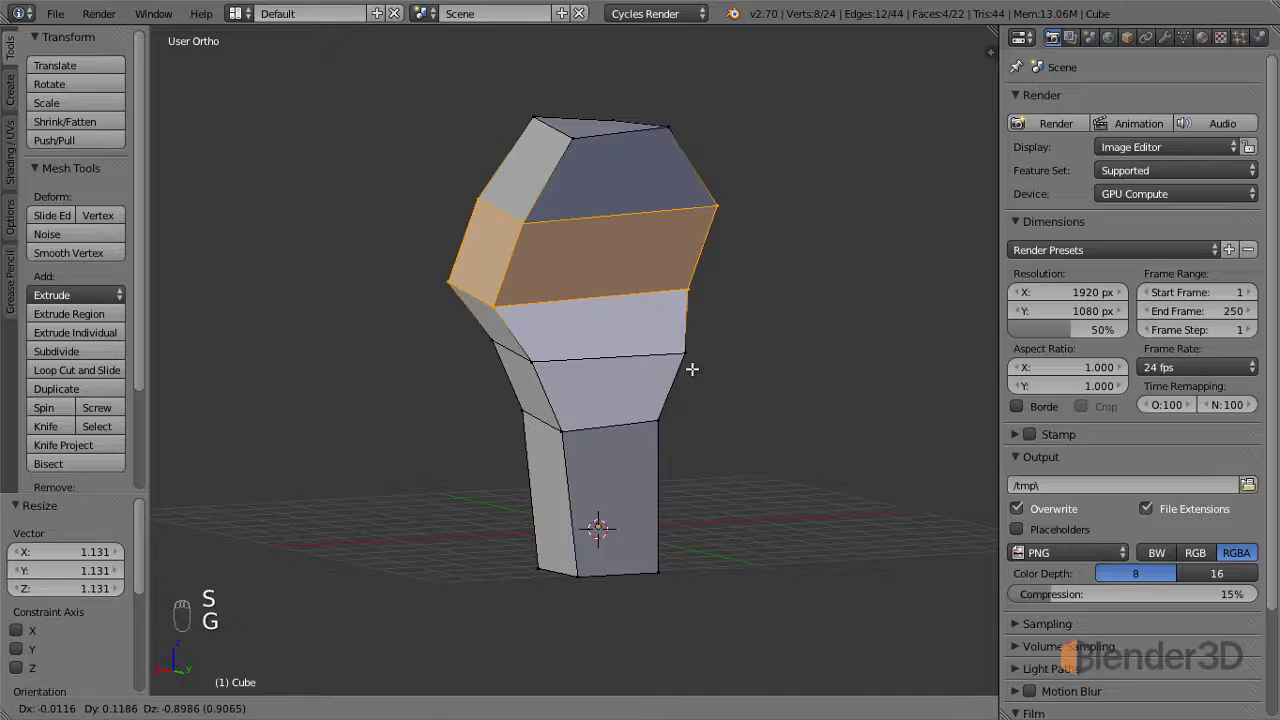
key(r)
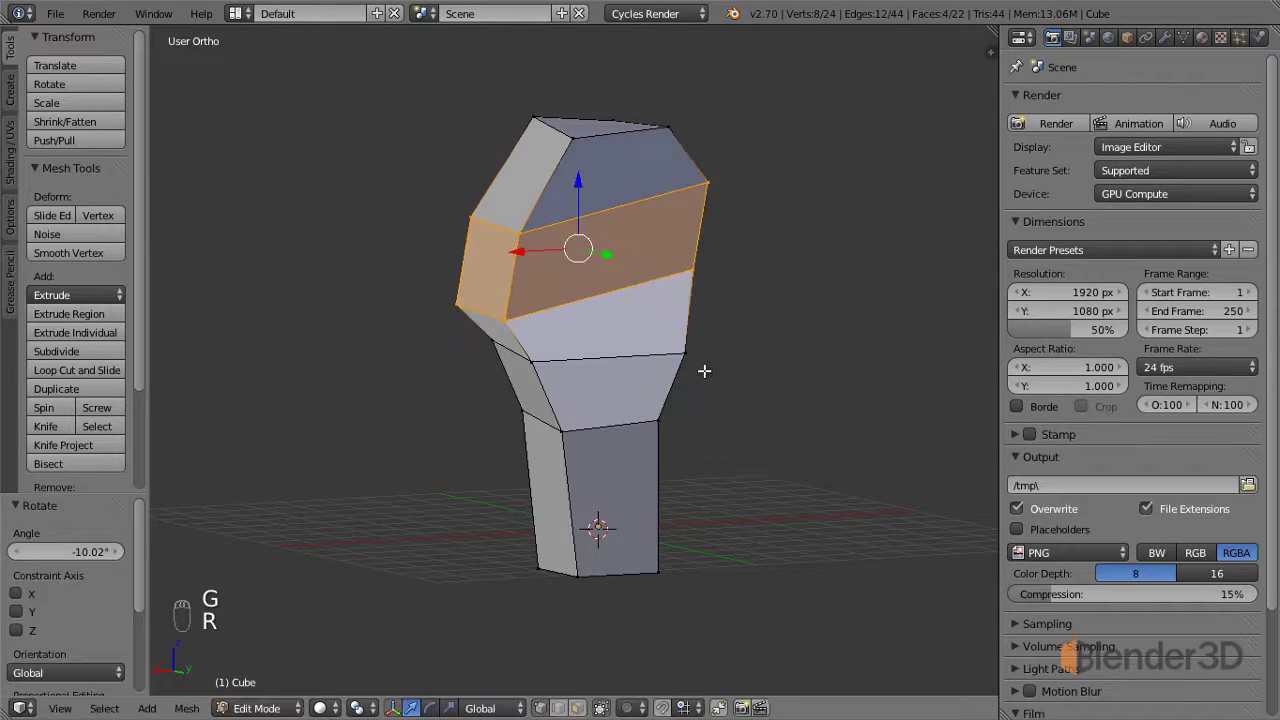